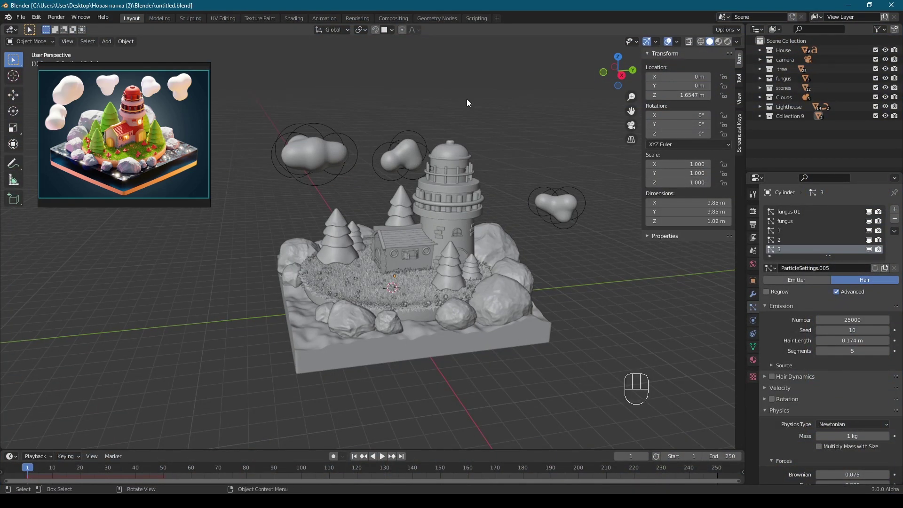
Step: Add the lighthouse diorama picture as a reference image under the Scene Collection
click(782, 44)
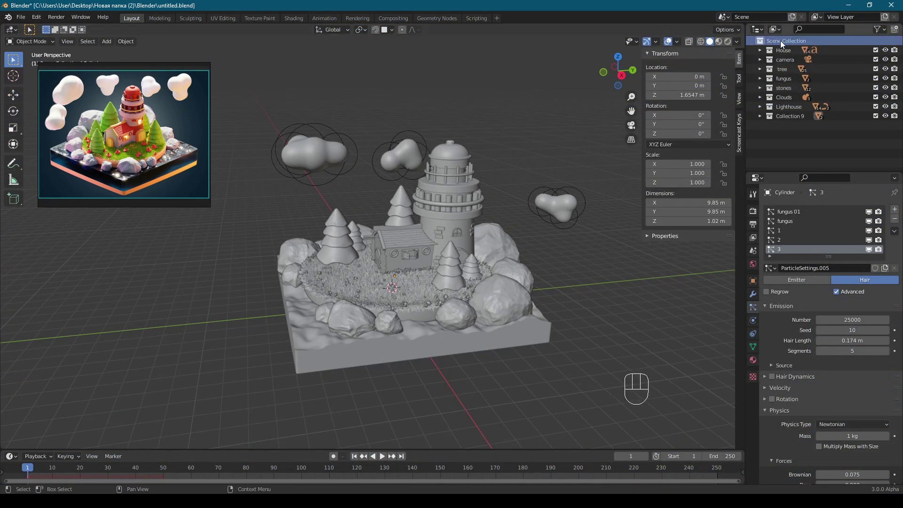
key(shift+a)
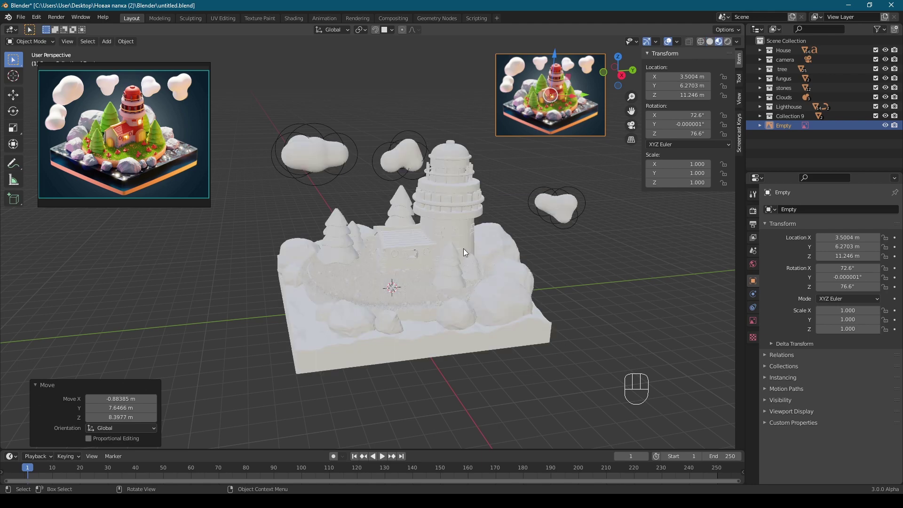
Step: Scale up the reference image Empty so the house and lighthouse details read clearly
drag(486, 258, 487, 254)
middle_click(468, 285)
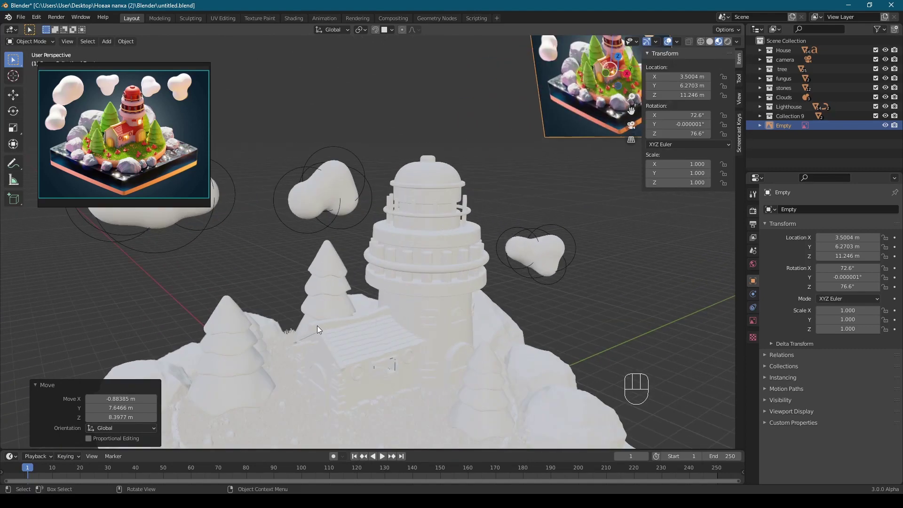
drag(345, 317, 398, 290)
drag(470, 242, 342, 285)
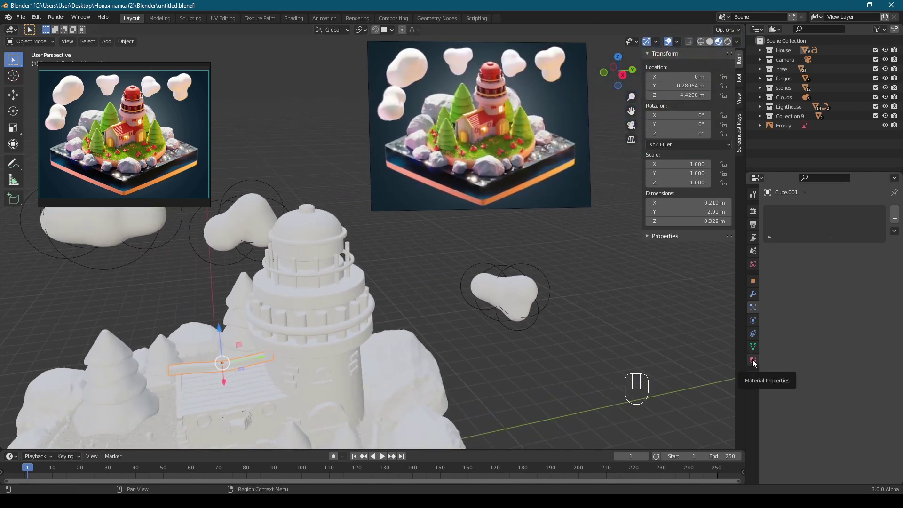
Step: Create Material.001 on the ridge beam with an orange wood colour sampled from the reference
click(757, 362)
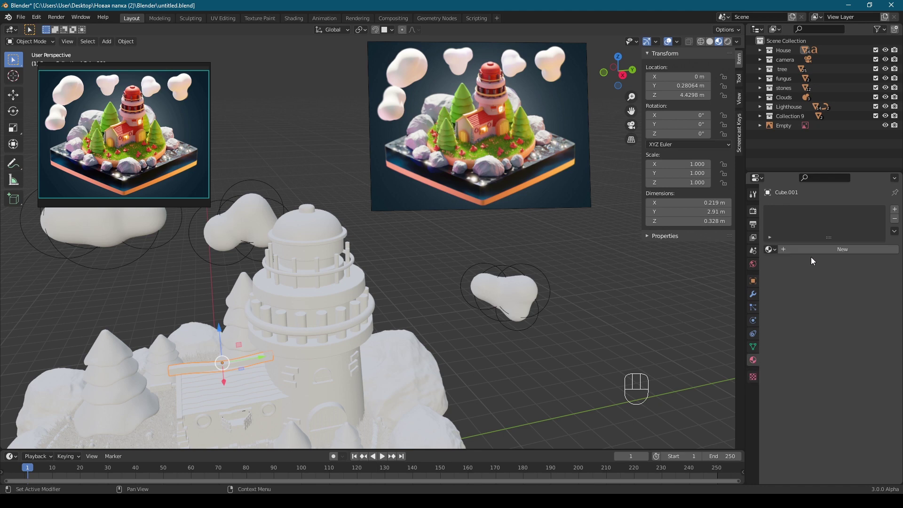
drag(816, 251, 840, 350)
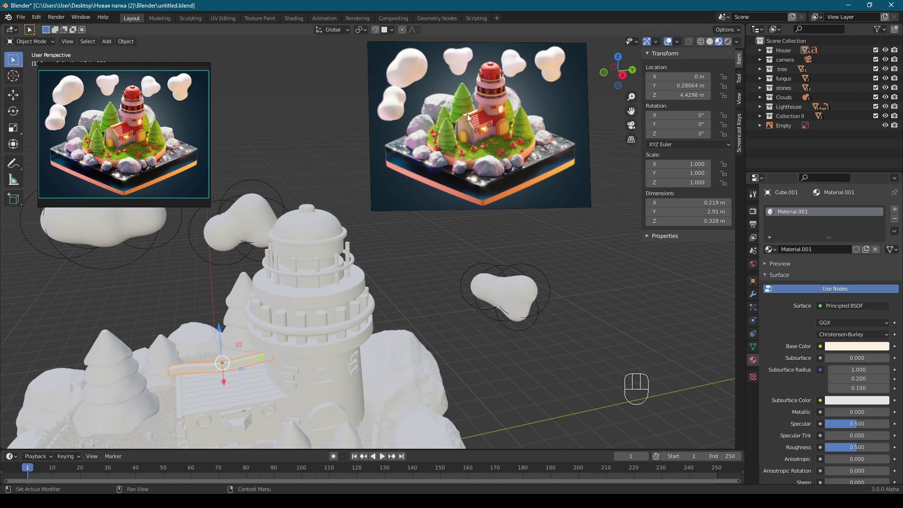
drag(478, 214, 540, 222)
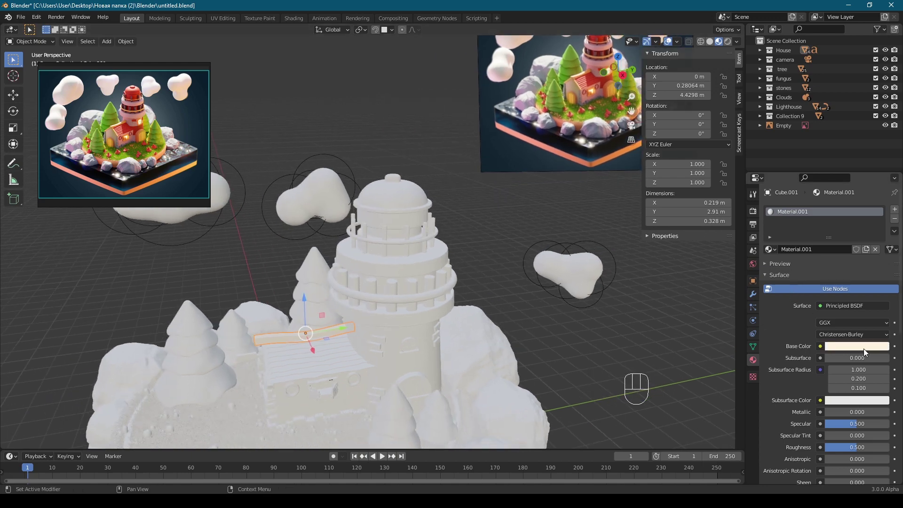
drag(521, 155, 411, 266)
drag(483, 206, 342, 238)
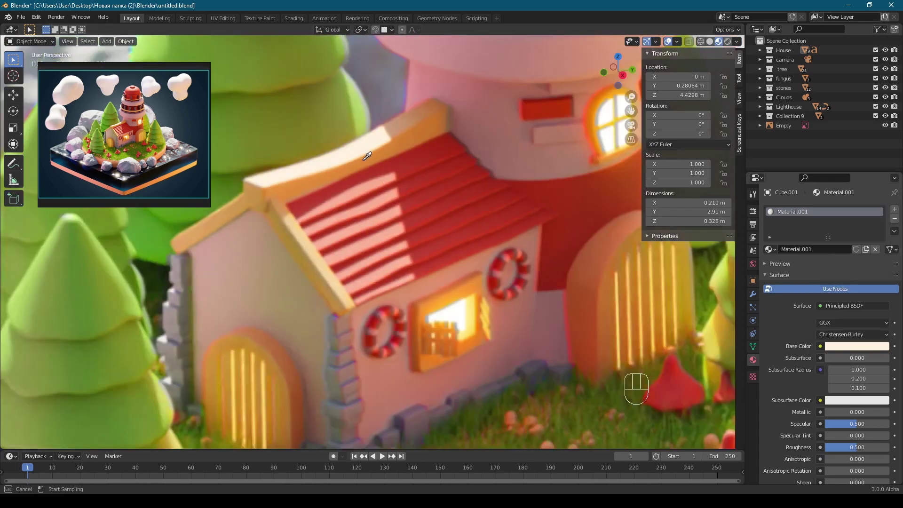
middle_click(382, 254)
drag(435, 220, 528, 128)
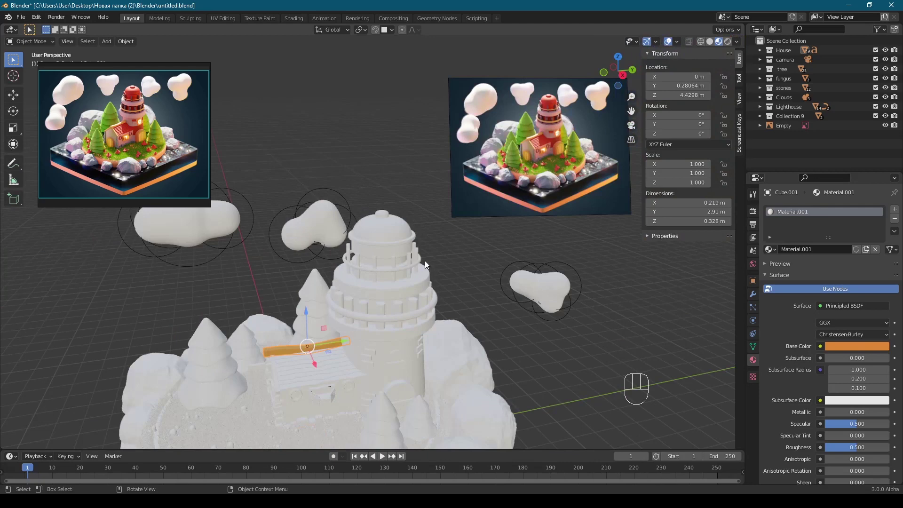
Step: Delete the floating reference picture, reselect the beam and check the scene through the camera
drag(473, 200, 491, 172)
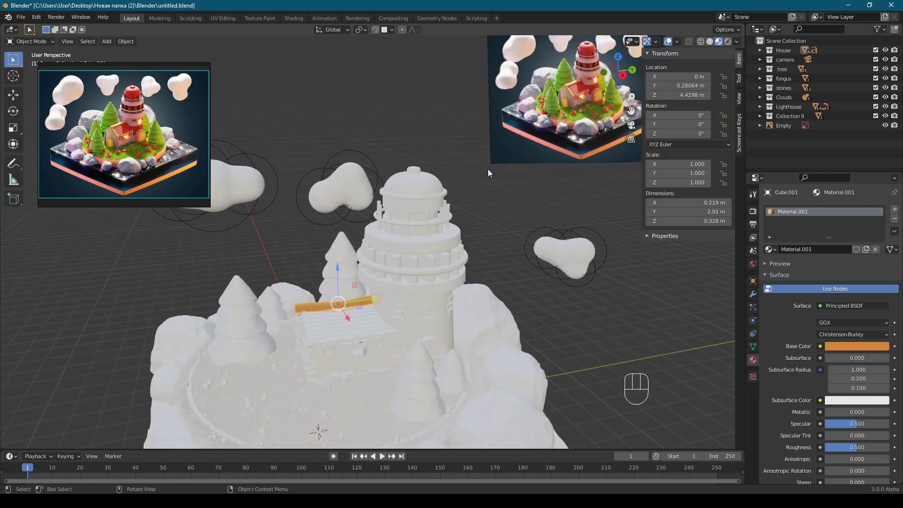
click(534, 127)
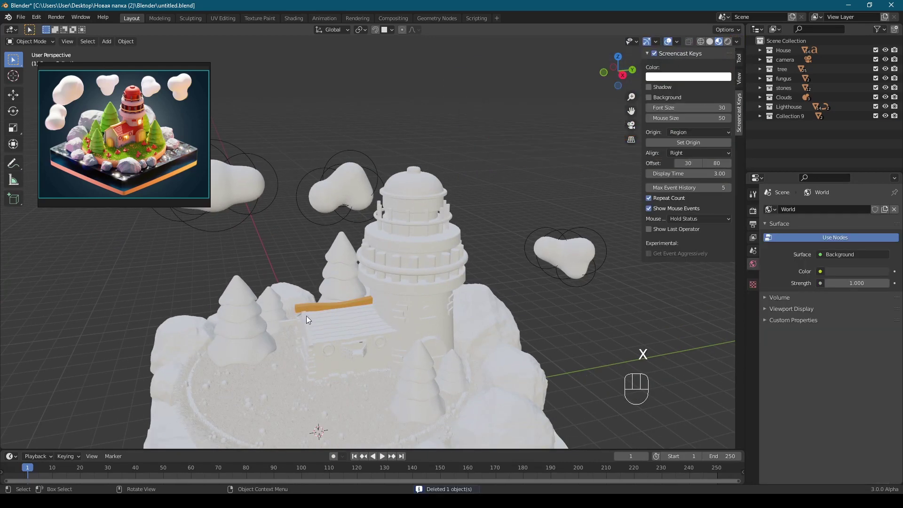
click(312, 310)
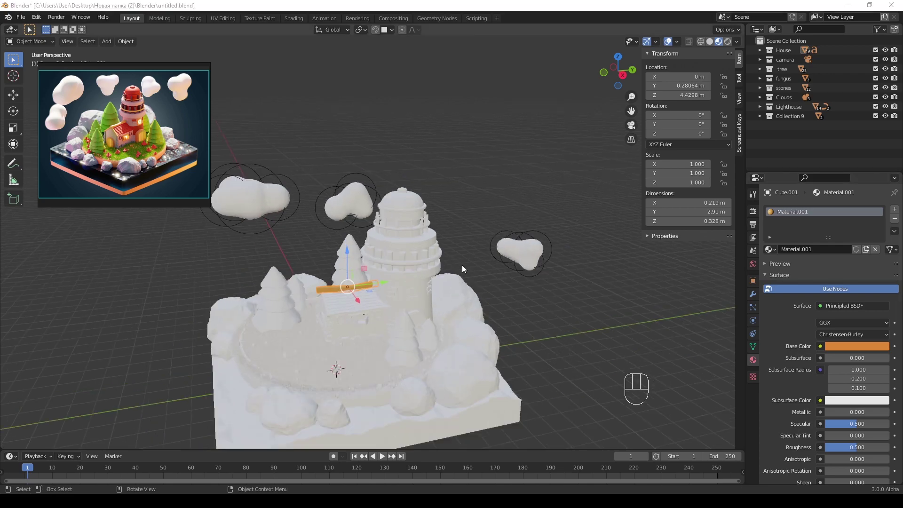
middle_click(520, 250)
drag(473, 275, 573, 191)
key(KP_0)
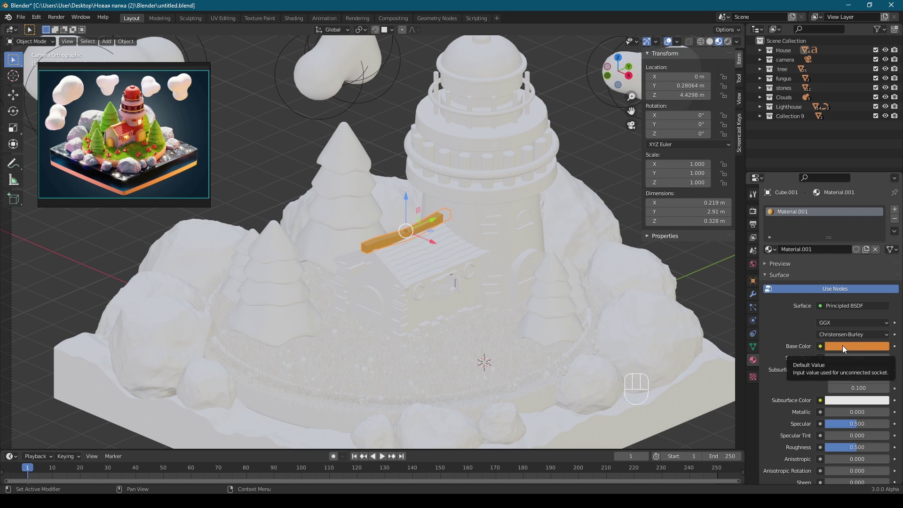
key(ctrl+v)
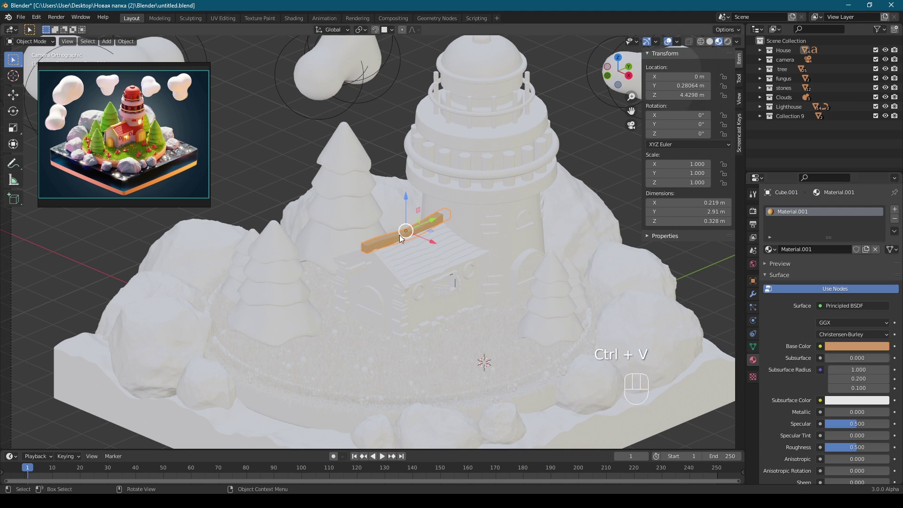
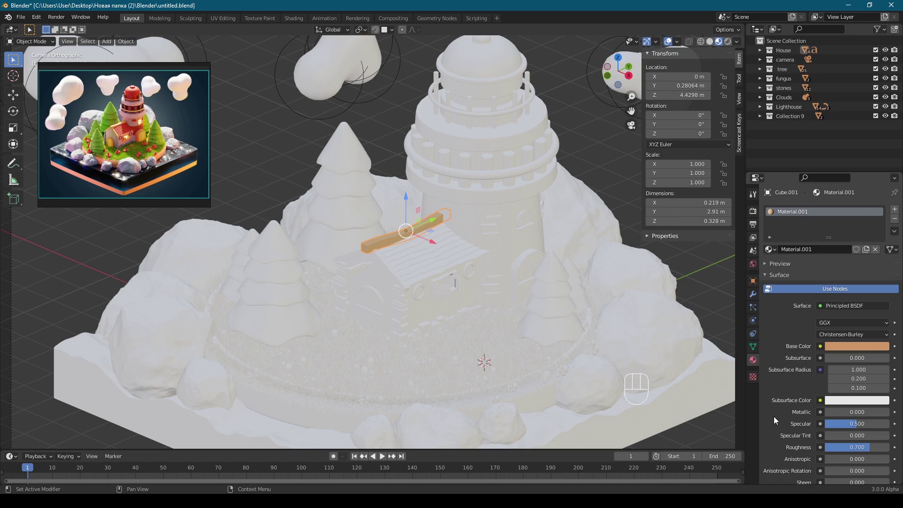
Step: Orbit and zoom the viewport in on the house front window
drag(568, 317, 548, 299)
middle_click(489, 310)
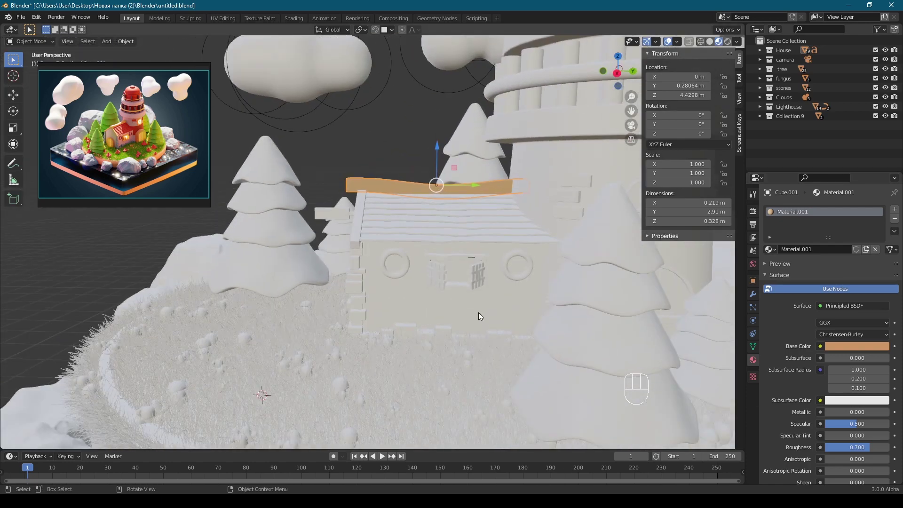
drag(440, 300, 404, 290)
middle_click(426, 292)
drag(445, 298, 399, 306)
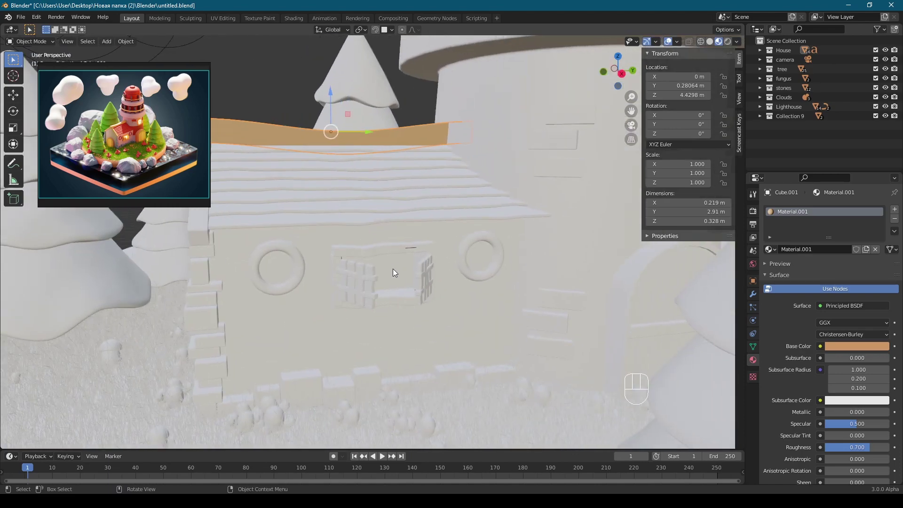
Step: Give the window pane Material.002, an orange Emission surface at strength 25
click(396, 272)
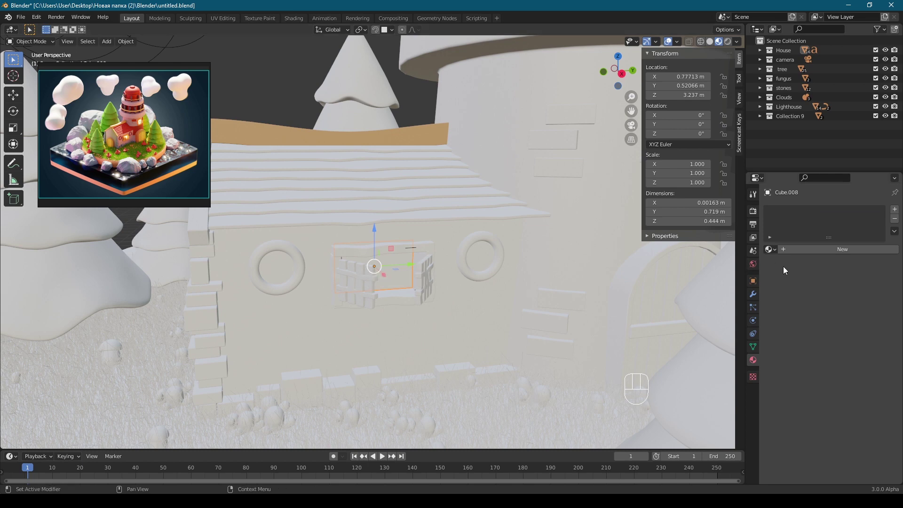
click(798, 253)
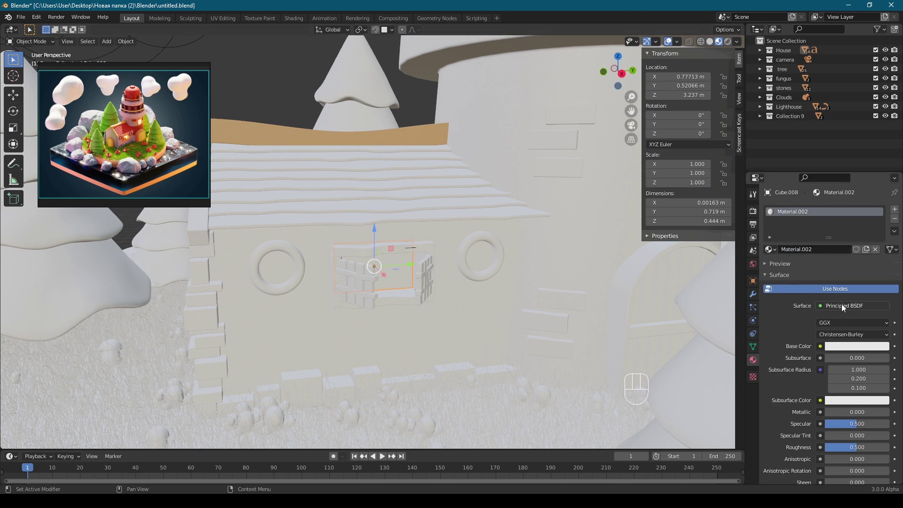
drag(844, 307, 774, 123)
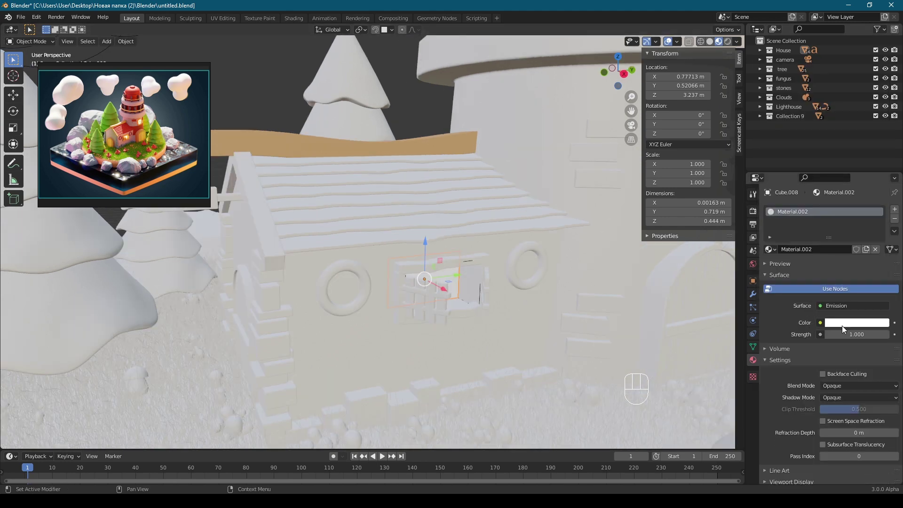
key(ctrl+v)
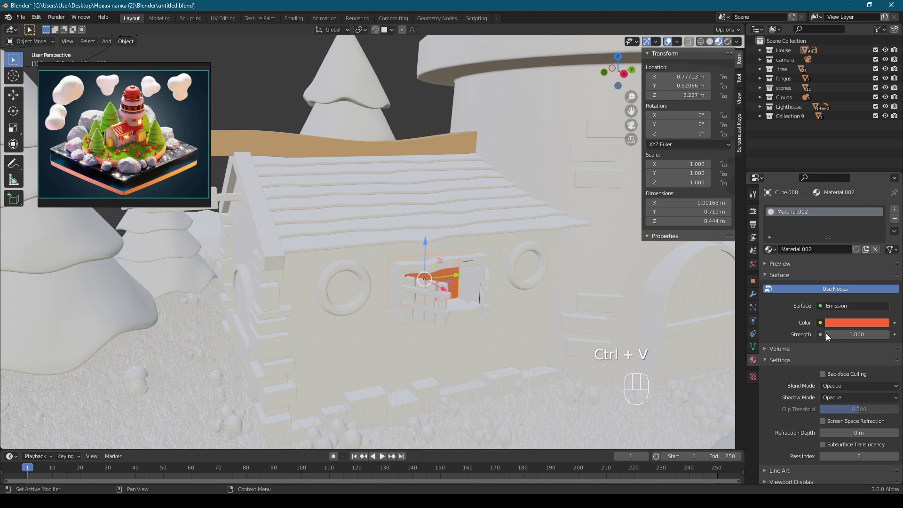
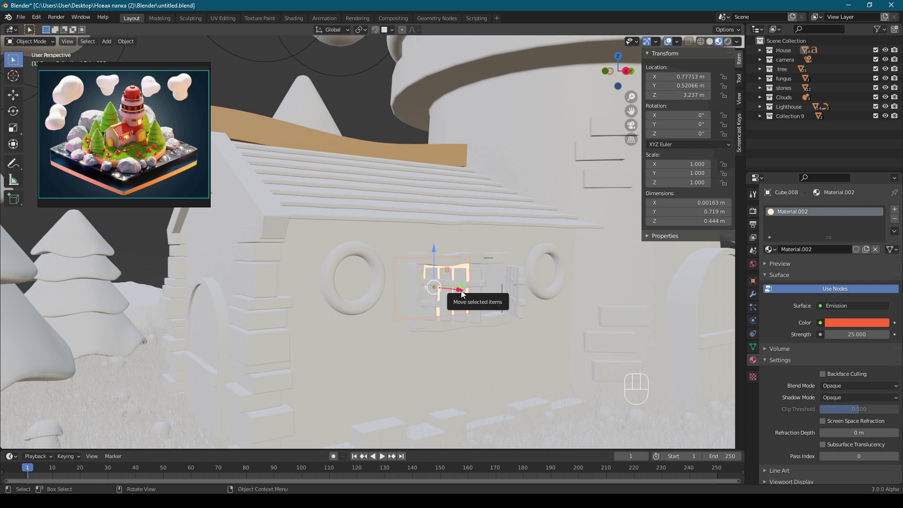
Step: Move the view up to the lighthouse and select its round window pane
drag(462, 235, 321, 298)
middle_click(455, 272)
drag(480, 236, 423, 259)
click(532, 234)
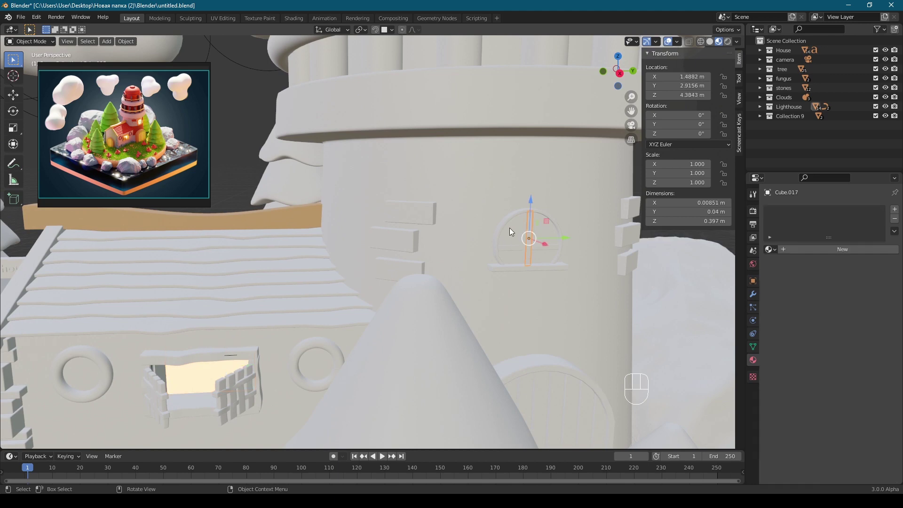
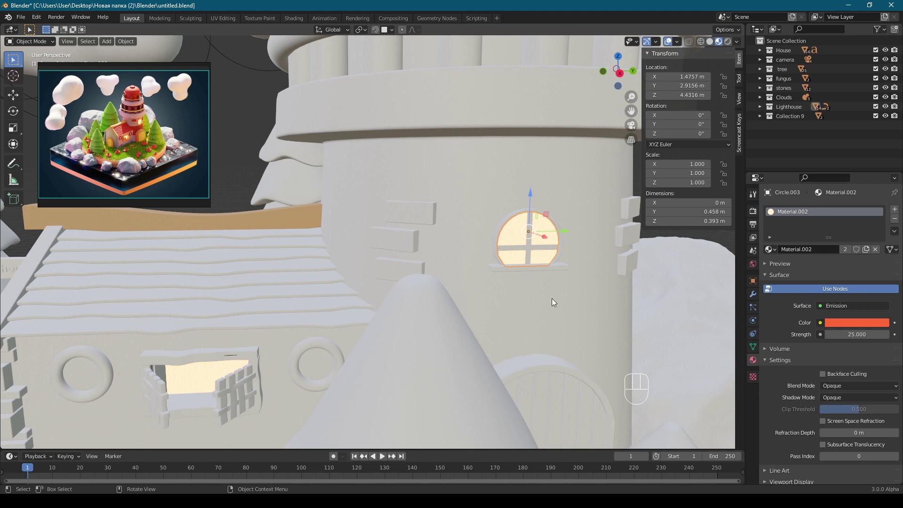
Step: Orbit the view back to the house to see the sloping roof beams
drag(543, 291, 618, 283)
drag(316, 302, 389, 264)
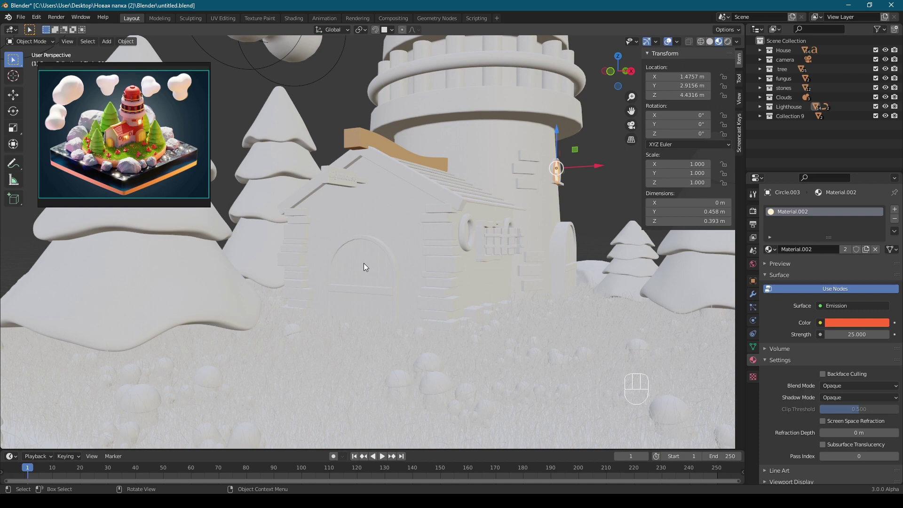
middle_click(451, 287)
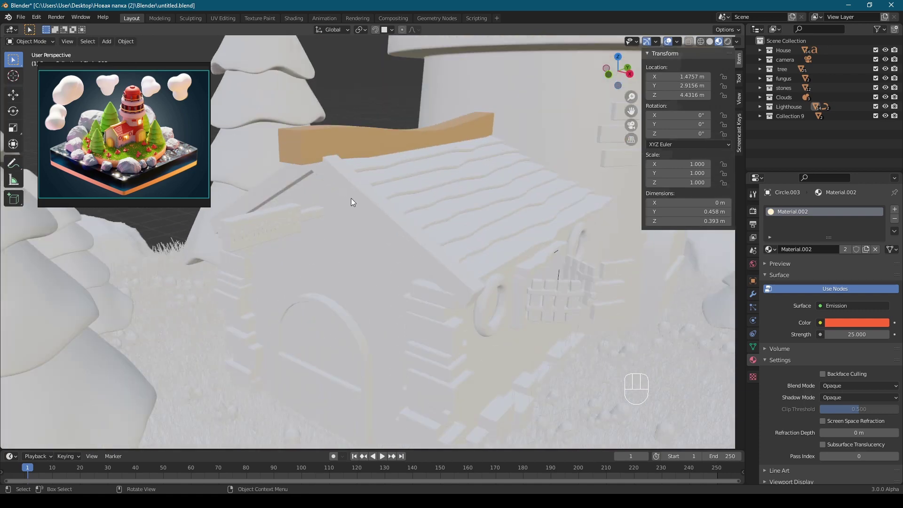
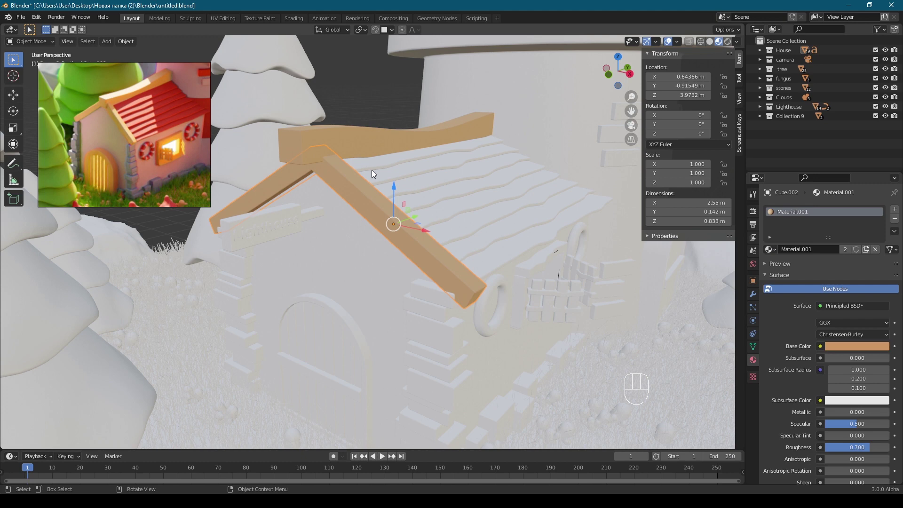
Step: Create red Material.003 on the house roof with roughness 0.6
click(401, 173)
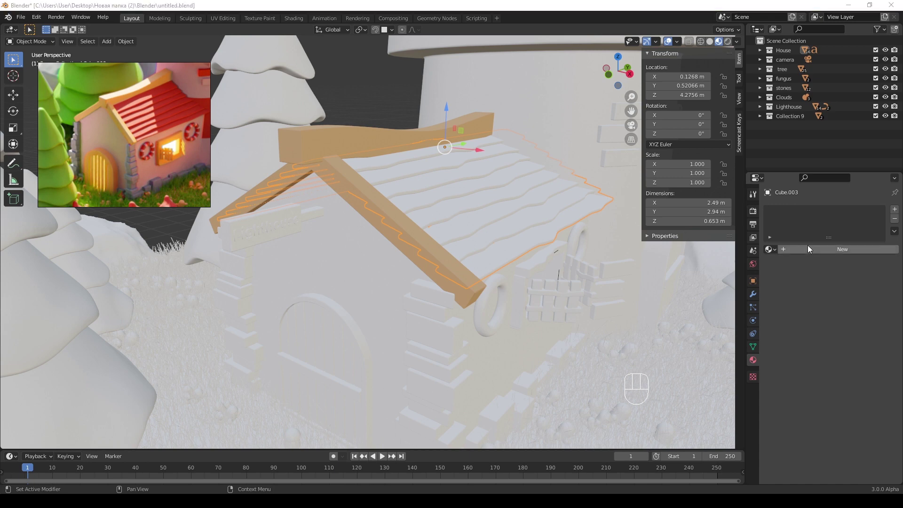
click(809, 253)
key(ctrl+v)
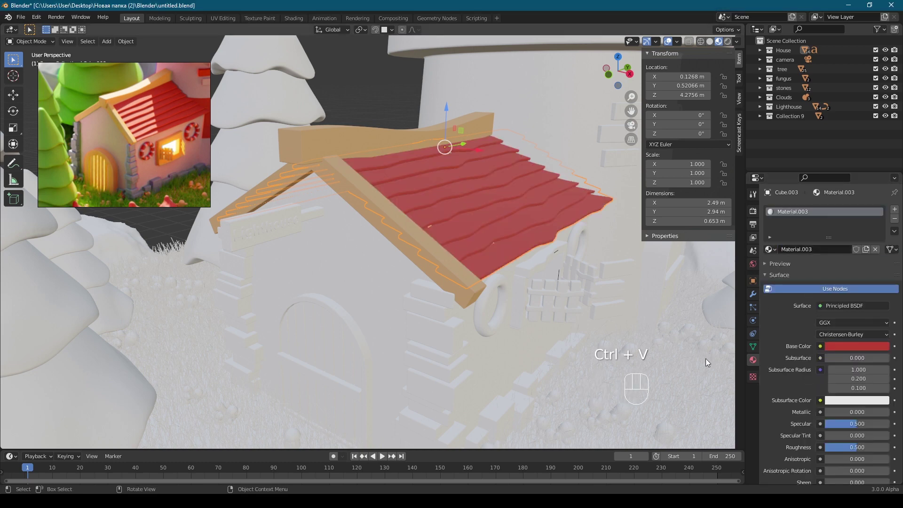
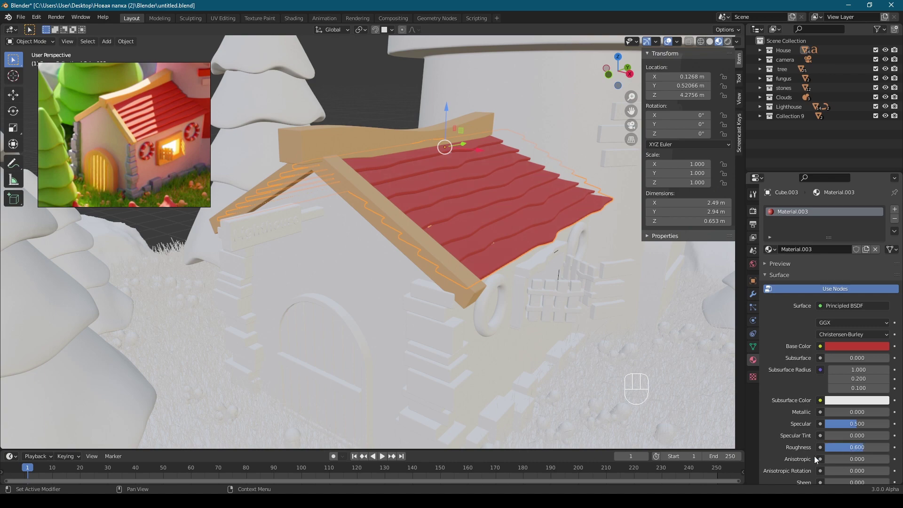
drag(481, 358, 462, 348)
drag(481, 337, 438, 336)
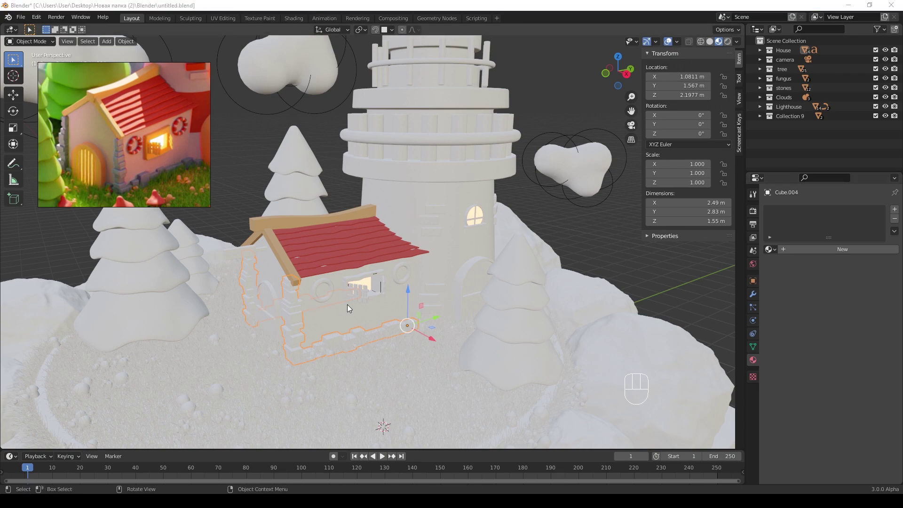
Step: Create light grey Material.004 on the house walls with roughness 0.7
middle_click(415, 286)
drag(349, 293, 334, 295)
middle_click(366, 272)
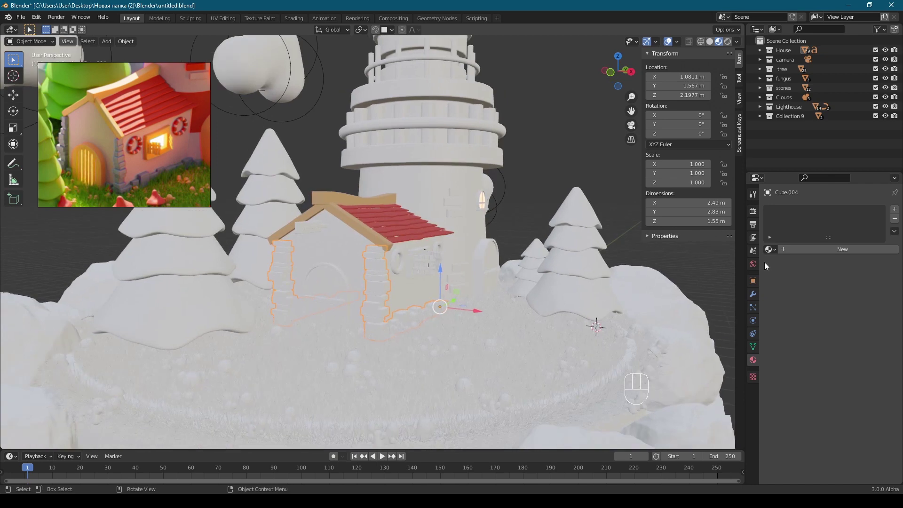
click(805, 248)
key(ctrl+v)
drag(849, 446, 668, 395)
drag(406, 305, 382, 312)
Step: Orbit out to view the whole island diorama
middle_click(450, 267)
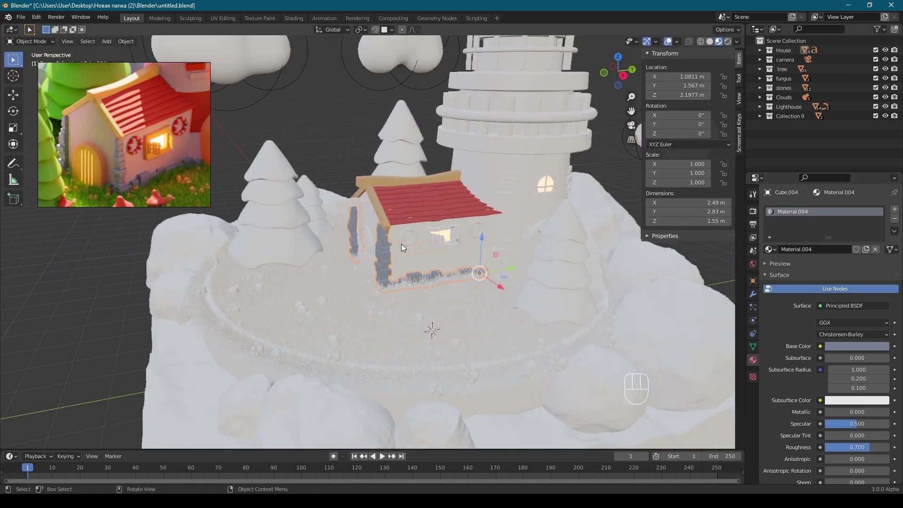
drag(448, 238, 429, 247)
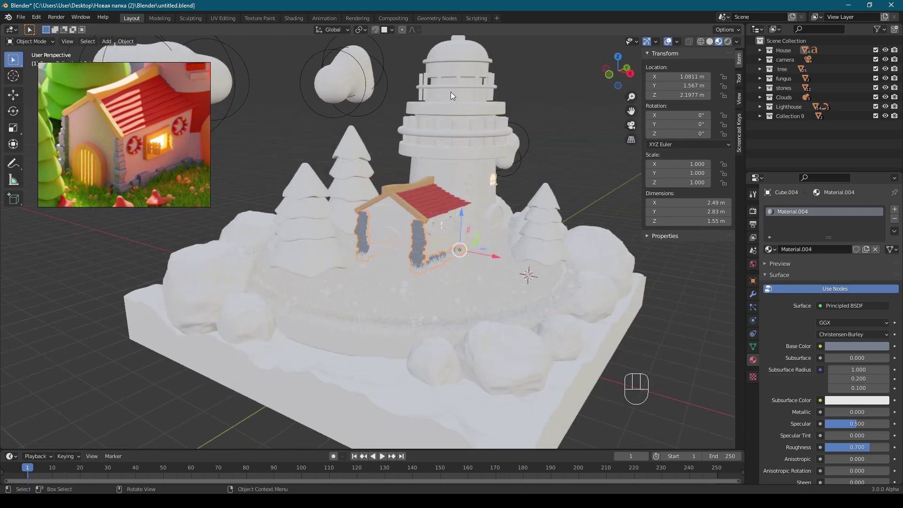
drag(408, 202, 376, 202)
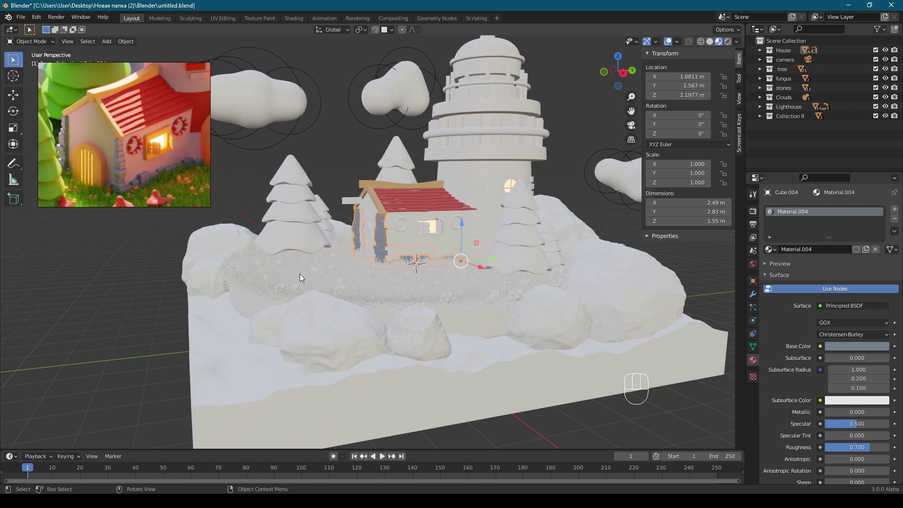
middle_click(315, 270)
Step: Give the water base a new light blue material with roughness lowered to 0.1
click(302, 364)
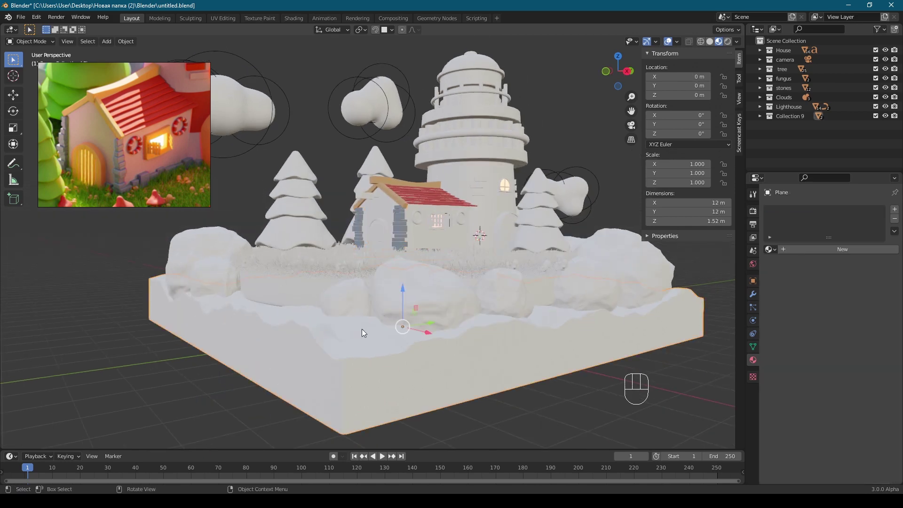
drag(423, 318, 447, 335)
drag(447, 284, 467, 284)
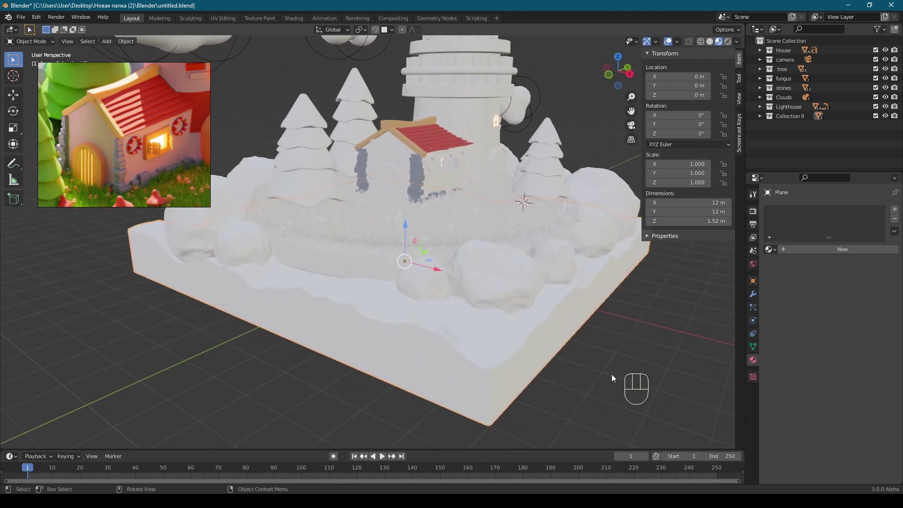
click(395, 345)
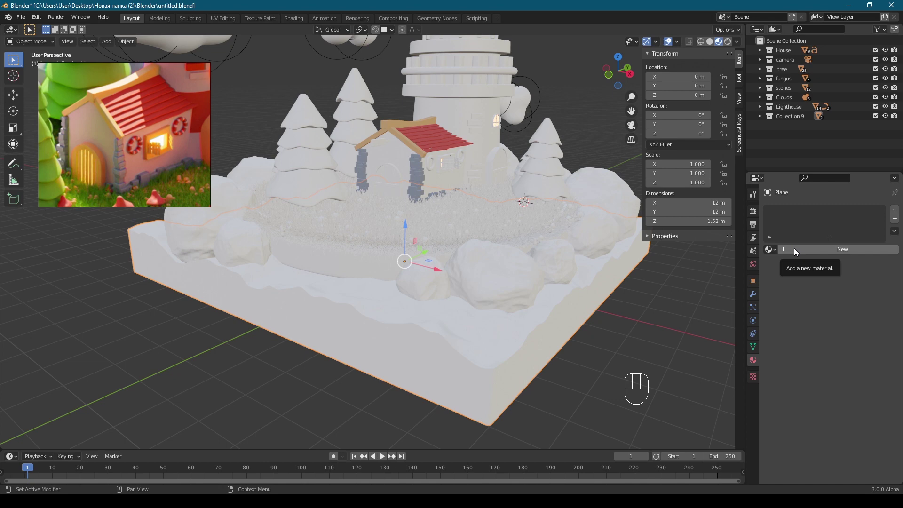
click(799, 250)
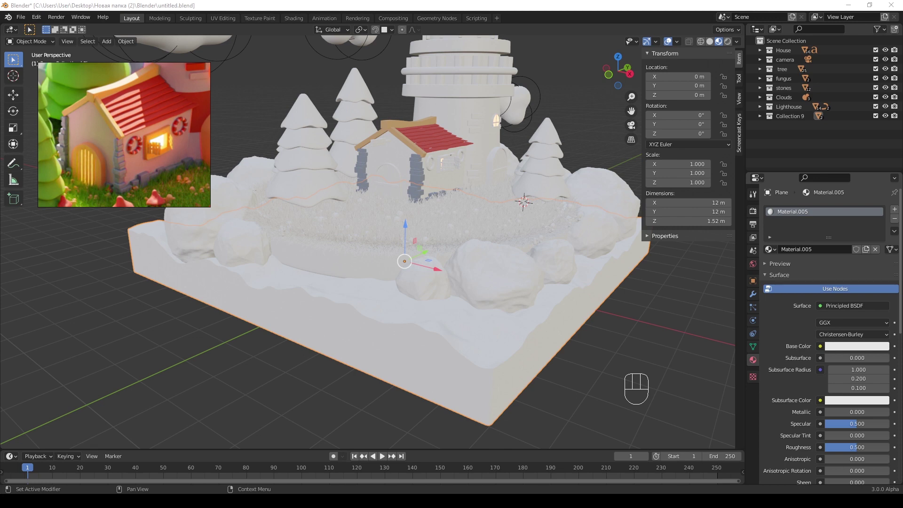
click(850, 348)
key(ctrl+v)
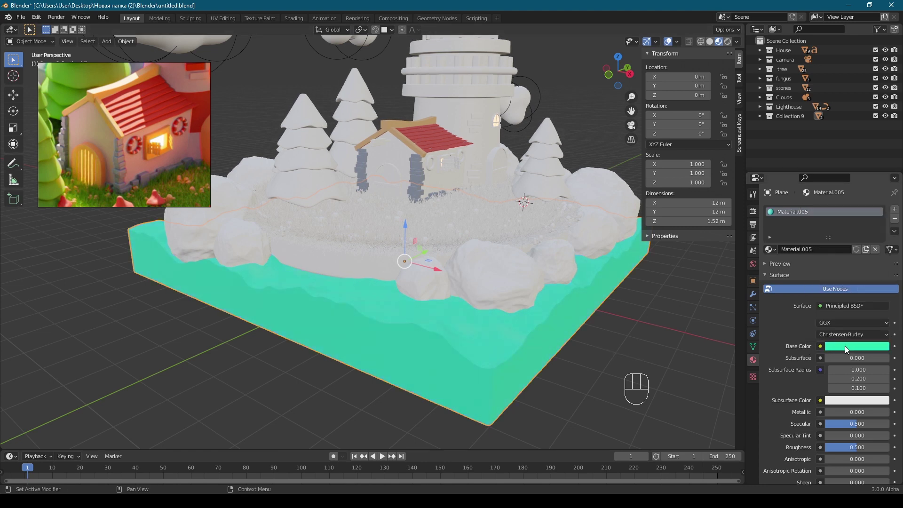
key(ctrl+v)
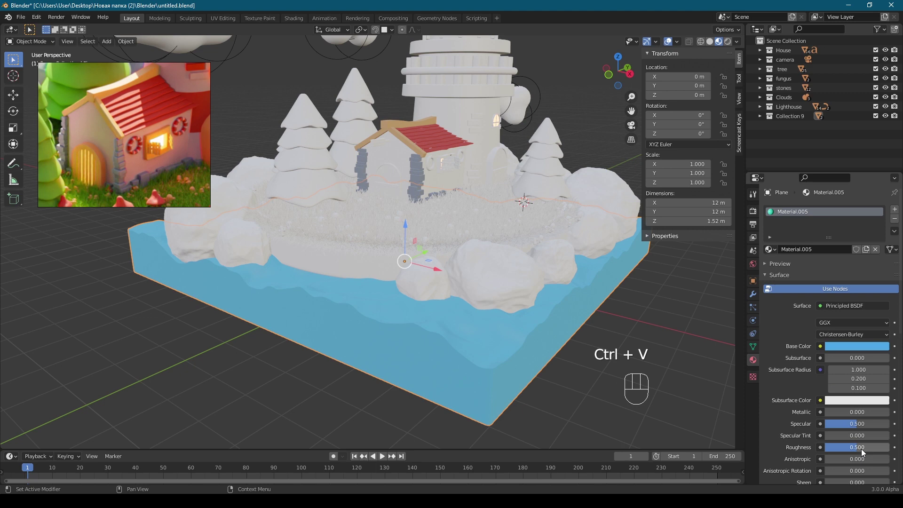
drag(865, 452, 817, 427)
Step: Make the water material fully transmissive at Transmission 1.0
drag(457, 300, 396, 314)
drag(349, 236, 365, 227)
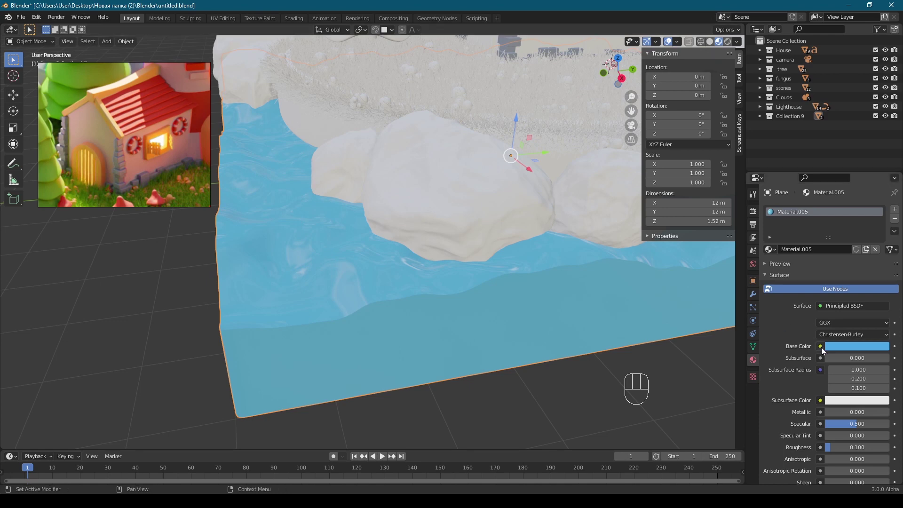
key(ctrl+z)
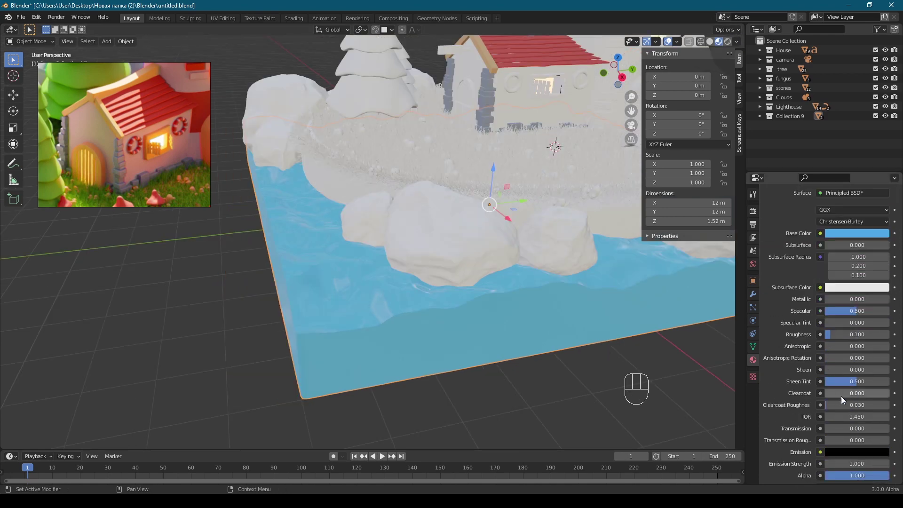
drag(841, 433, 839, 430)
drag(444, 287, 362, 283)
Step: Frame the island ground cylinder to start its material
drag(376, 287, 537, 315)
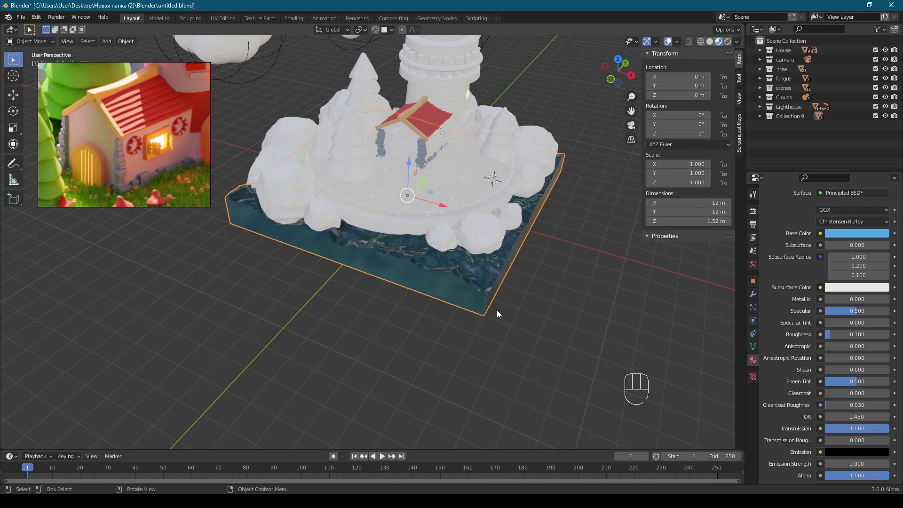
drag(461, 274, 425, 274)
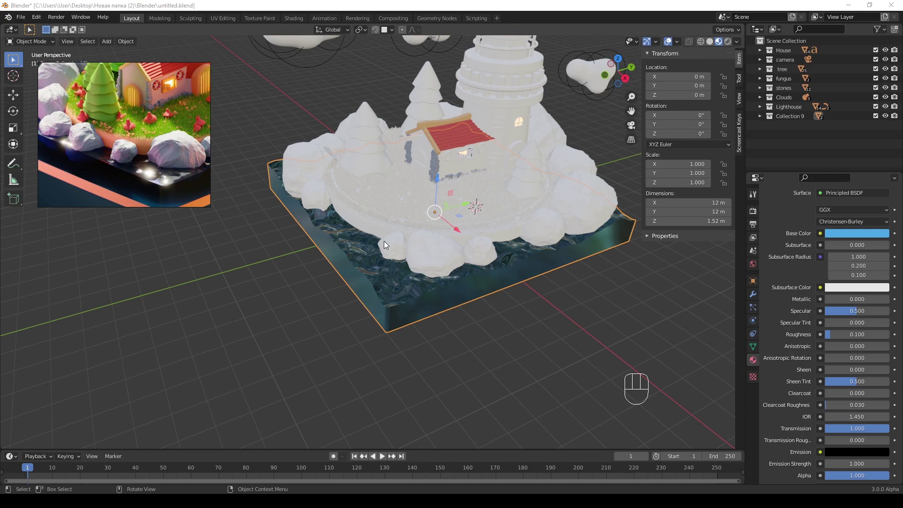
drag(381, 242, 351, 272)
drag(398, 245, 427, 197)
drag(399, 238, 364, 273)
middle_click(294, 293)
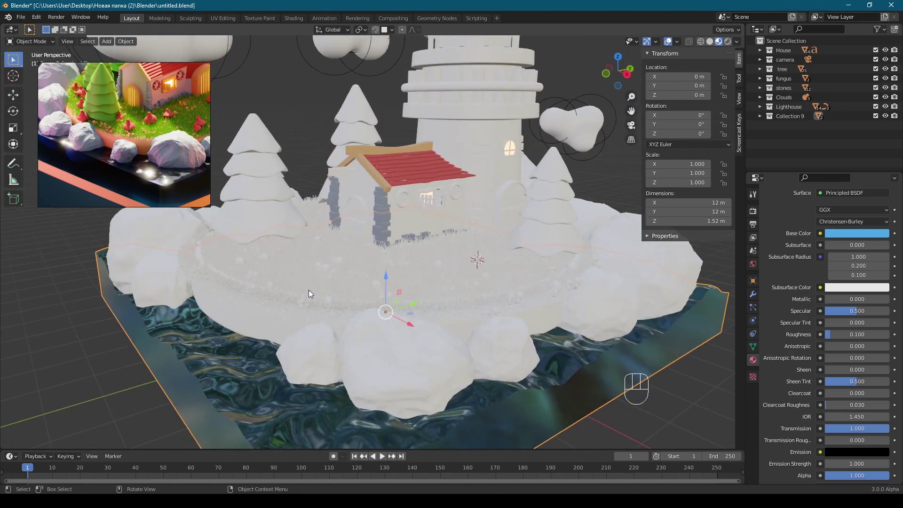
Step: Colour the island ground orange (Material.006) with roughness 0.7
click(236, 312)
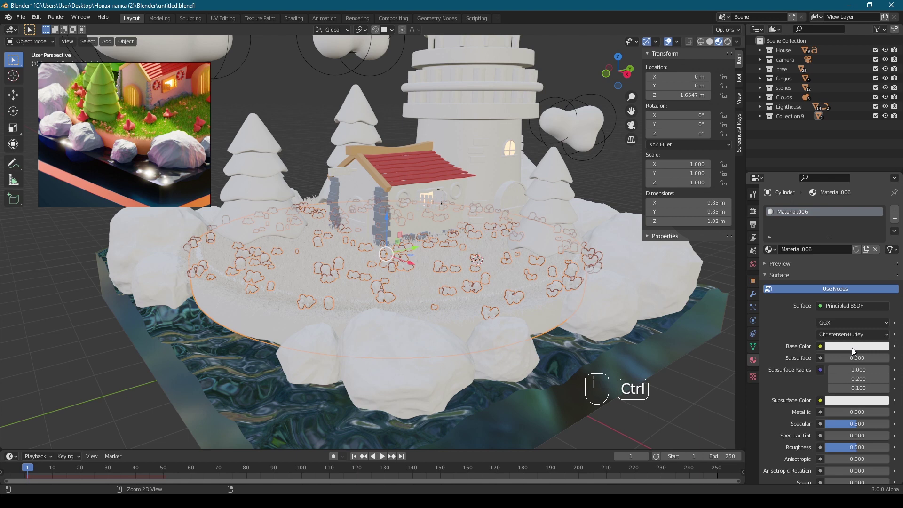
key(ctrl+v)
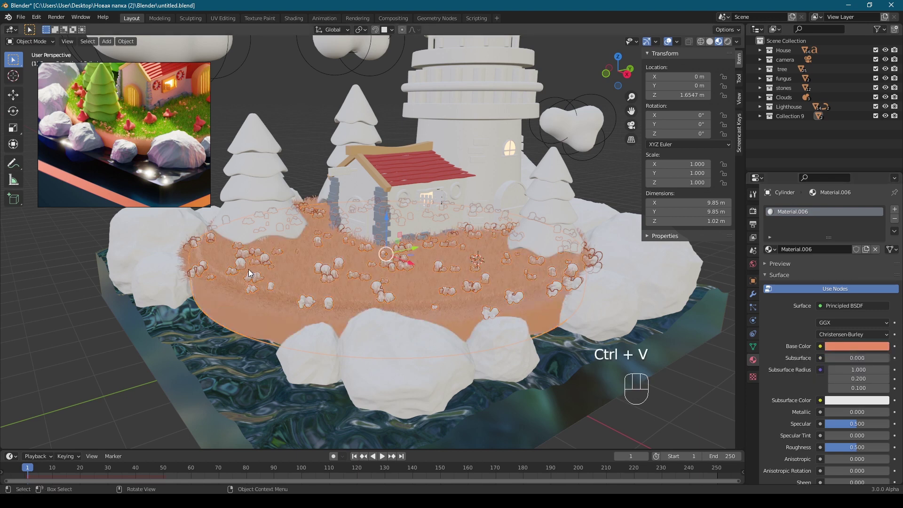
drag(844, 449, 838, 446)
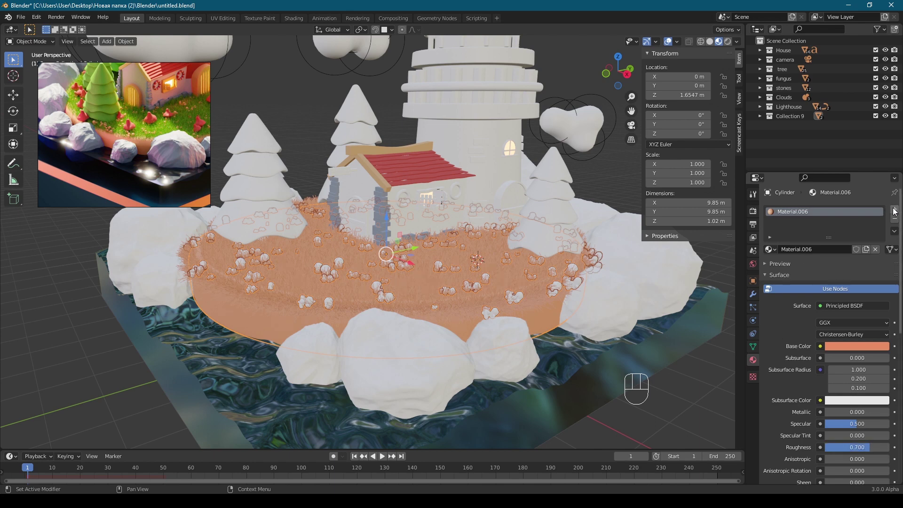
Step: Add a second green Material.007 slot and isolate the ground disc in local view
click(896, 210)
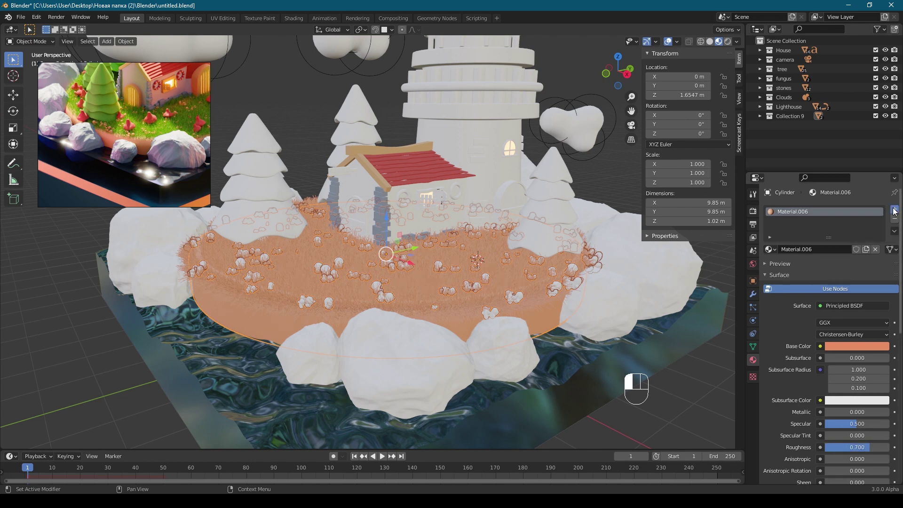
click(815, 272)
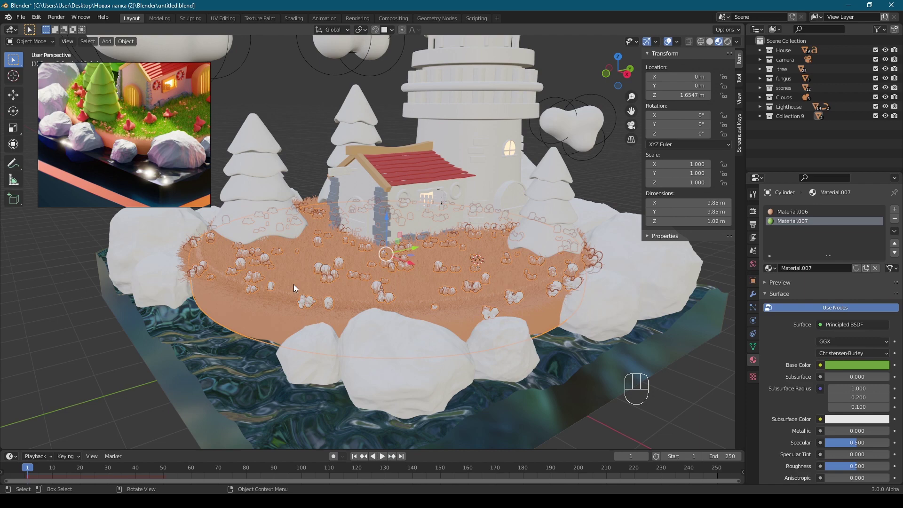
key(KP_Divide)
Step: Render the island's grass hair as paths with green Material.007 and inspect the strands close up
drag(361, 219, 397, 231)
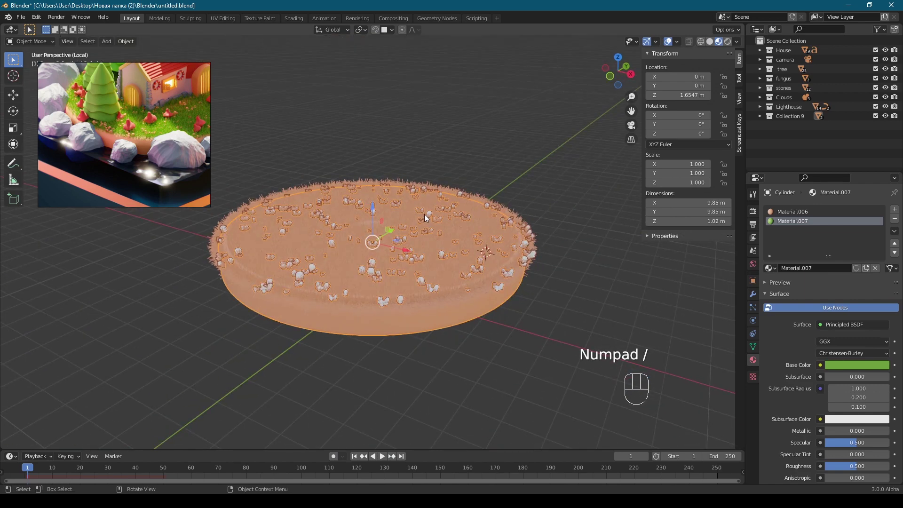
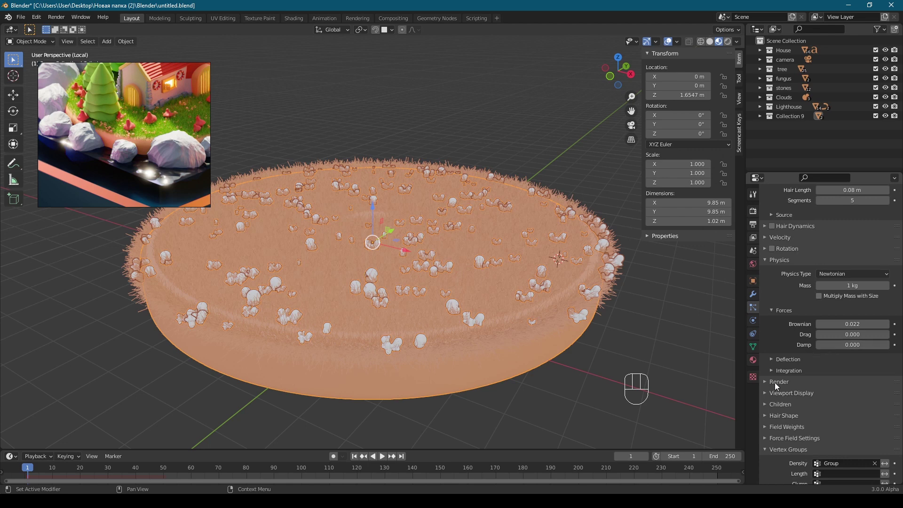
click(779, 386)
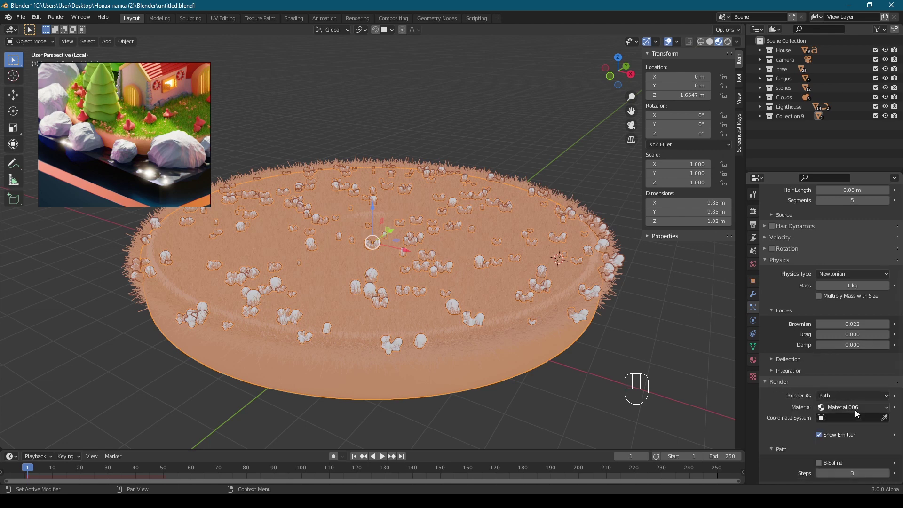
drag(852, 410, 844, 431)
middle_click(384, 273)
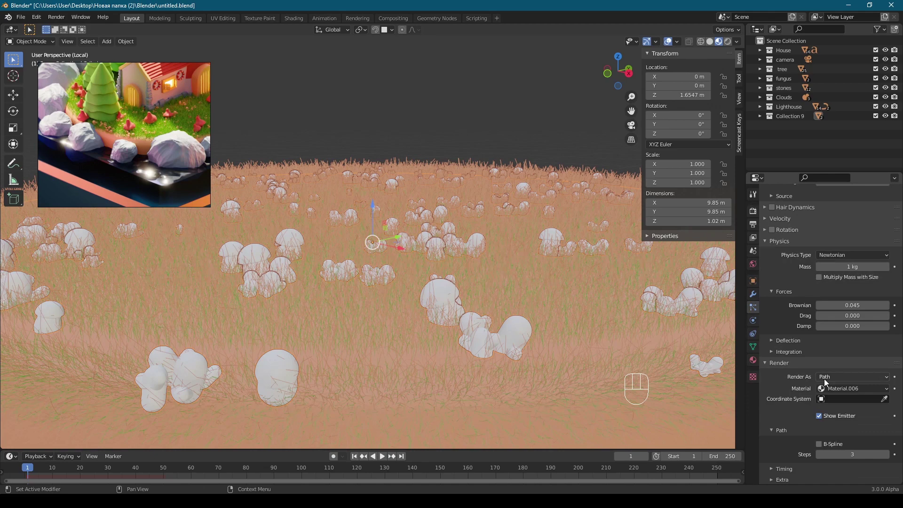
drag(847, 392, 836, 416)
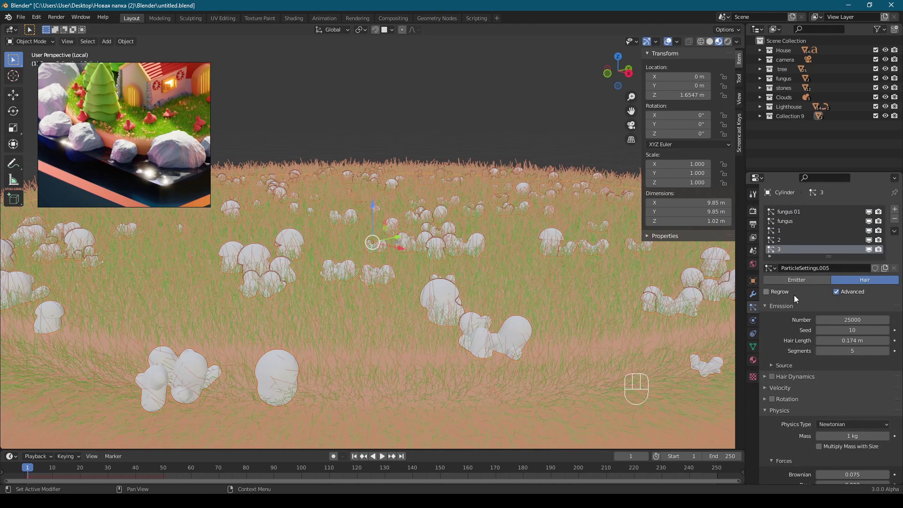
drag(833, 429, 807, 441)
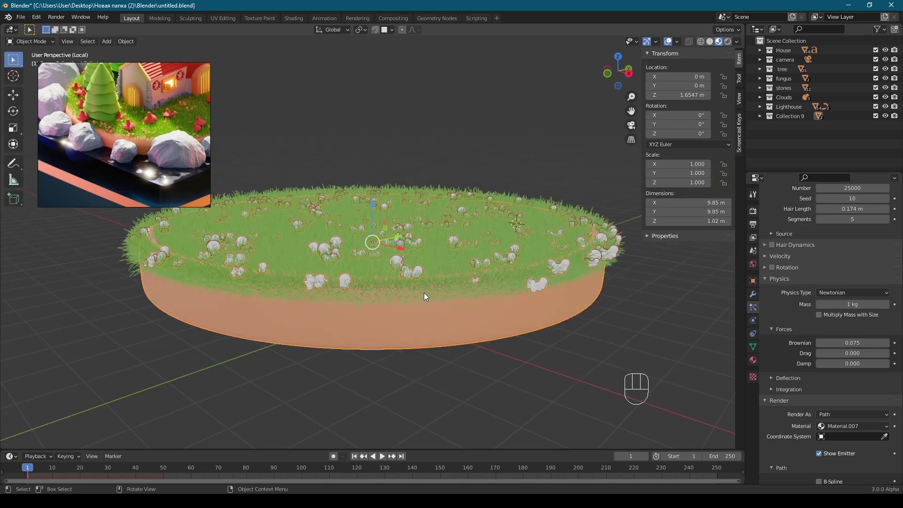
drag(423, 304, 408, 316)
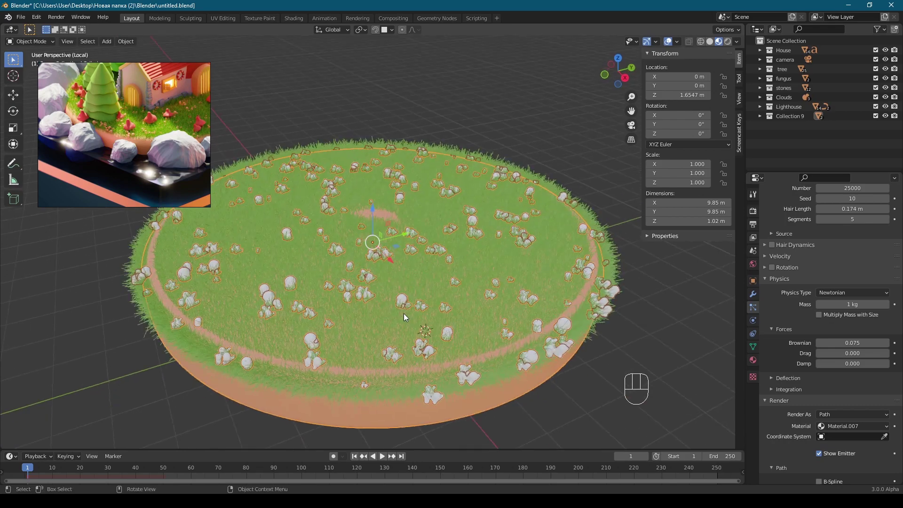
key(KP_Divide)
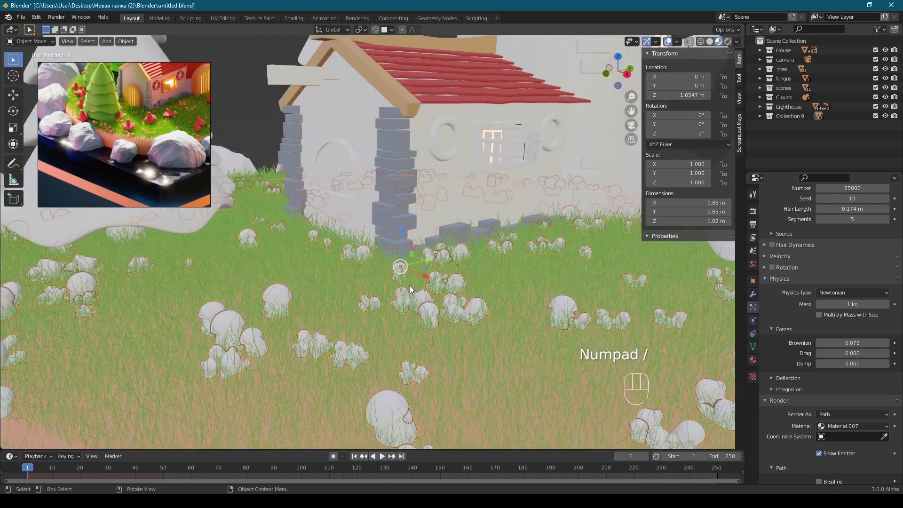
drag(403, 295, 363, 296)
drag(374, 307, 407, 310)
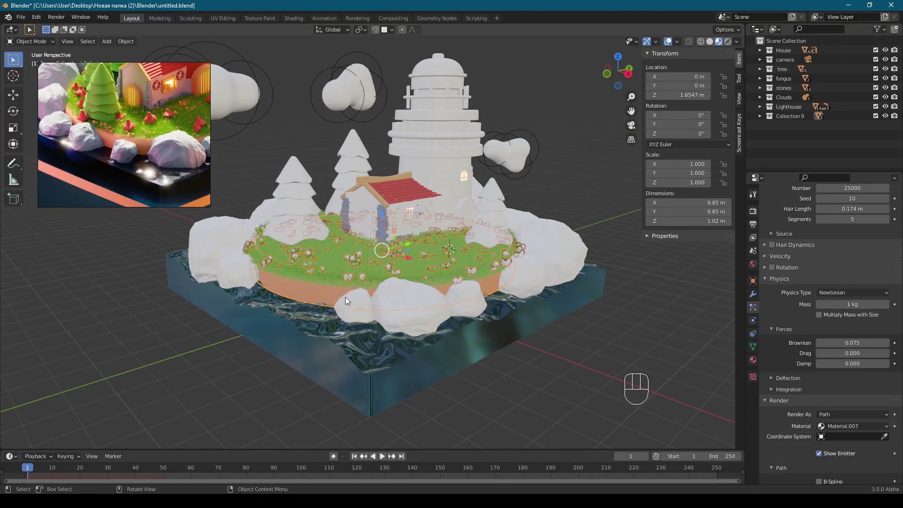
drag(430, 199, 410, 199)
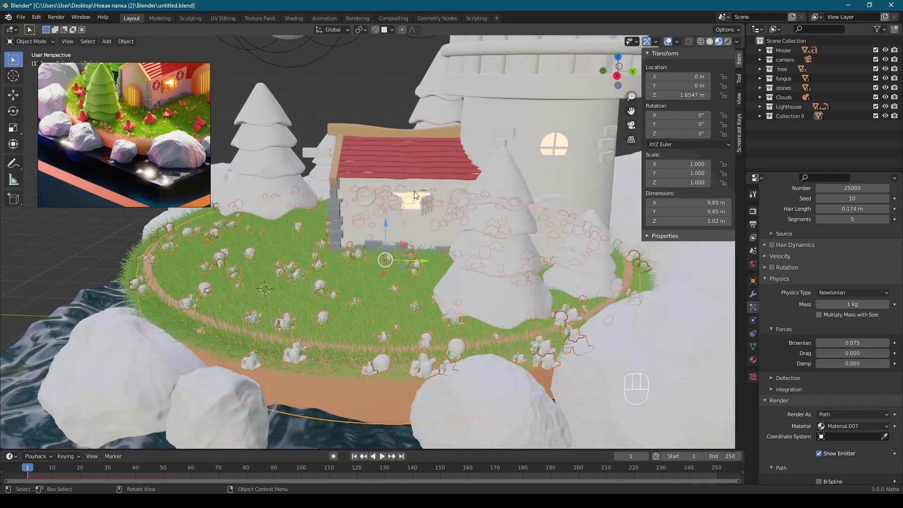
drag(418, 238, 450, 245)
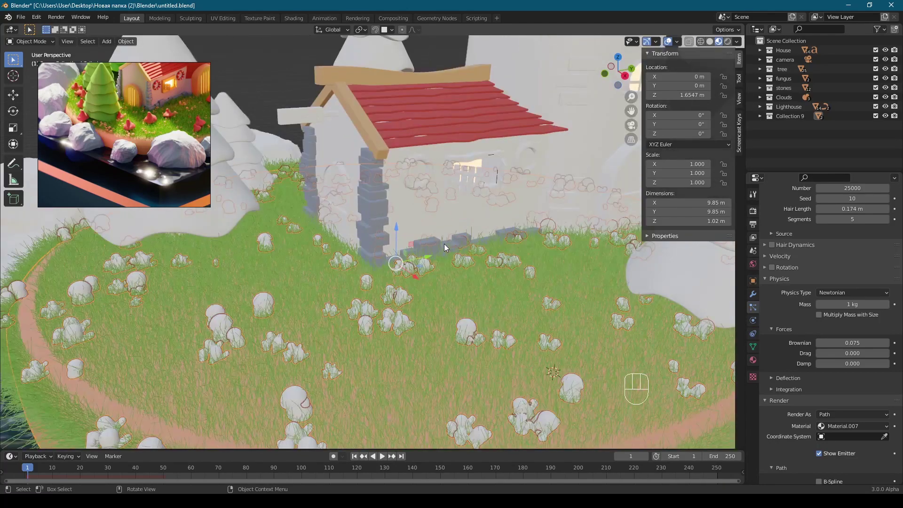
drag(406, 250, 407, 265)
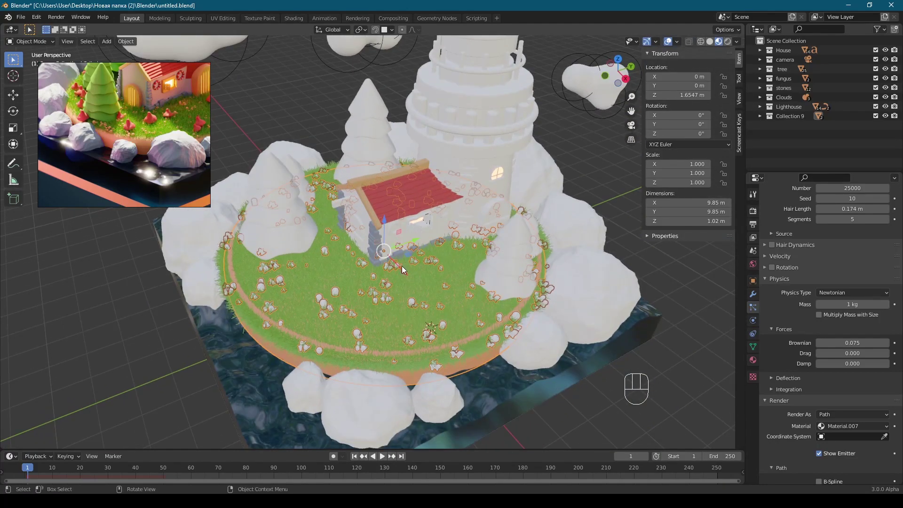
middle_click(401, 269)
Step: Select all the rocks around the island one by one, orbiting to reach each
drag(434, 244, 414, 291)
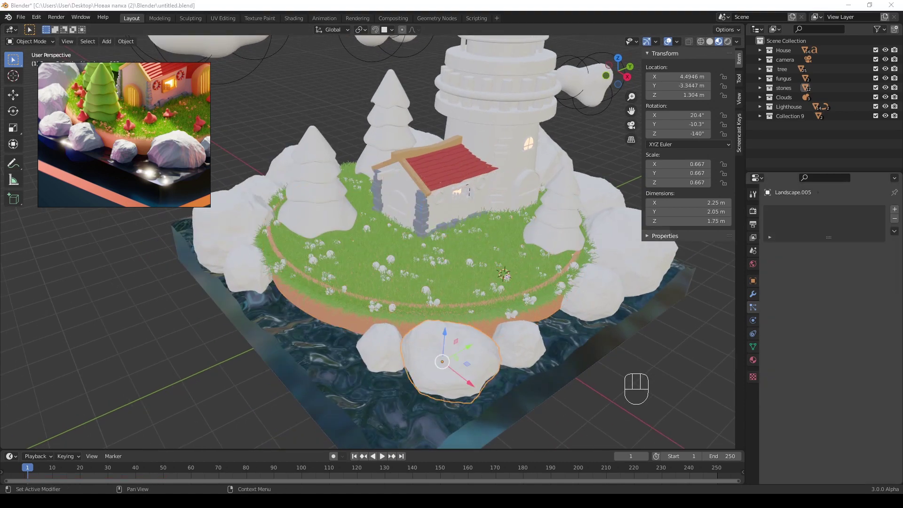
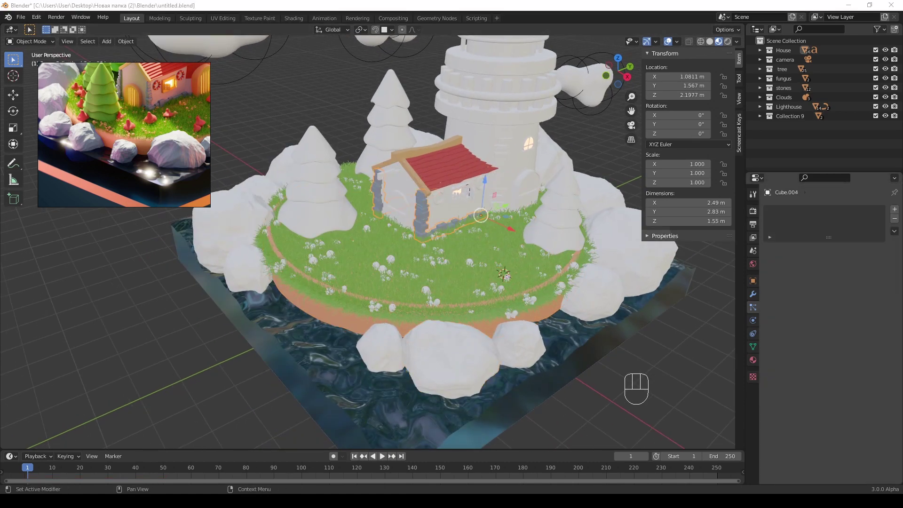
click(439, 363)
click(385, 342)
drag(542, 345, 574, 329)
click(595, 294)
middle_click(564, 291)
drag(623, 314, 635, 284)
middle_click(524, 271)
drag(399, 250, 399, 238)
click(474, 154)
middle_click(366, 181)
drag(407, 224, 423, 185)
drag(406, 140, 362, 198)
middle_click(321, 217)
drag(406, 246, 457, 265)
drag(417, 270, 390, 265)
Step: Link the bluish-grey material across the selected rocks with Ctrl+L and save the file
key(ctrl+l)
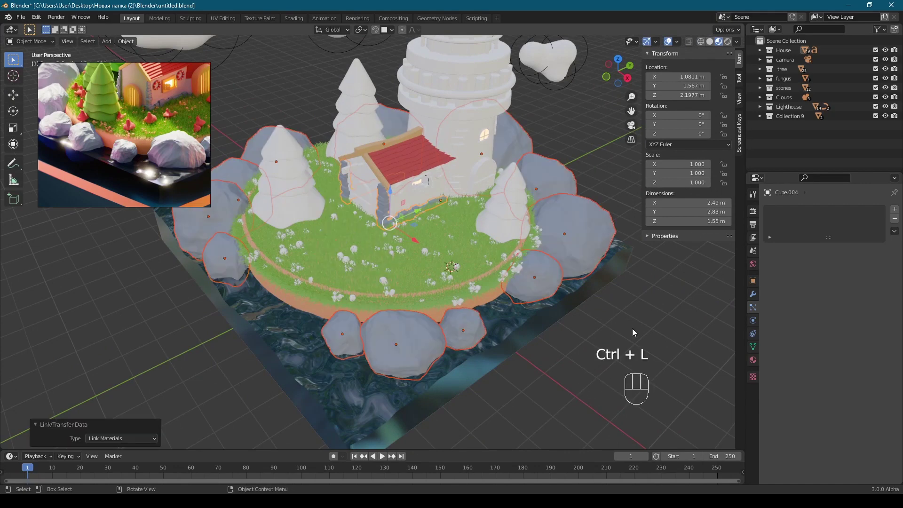
middle_click(492, 268)
key(ctrl+s)
middle_click(442, 213)
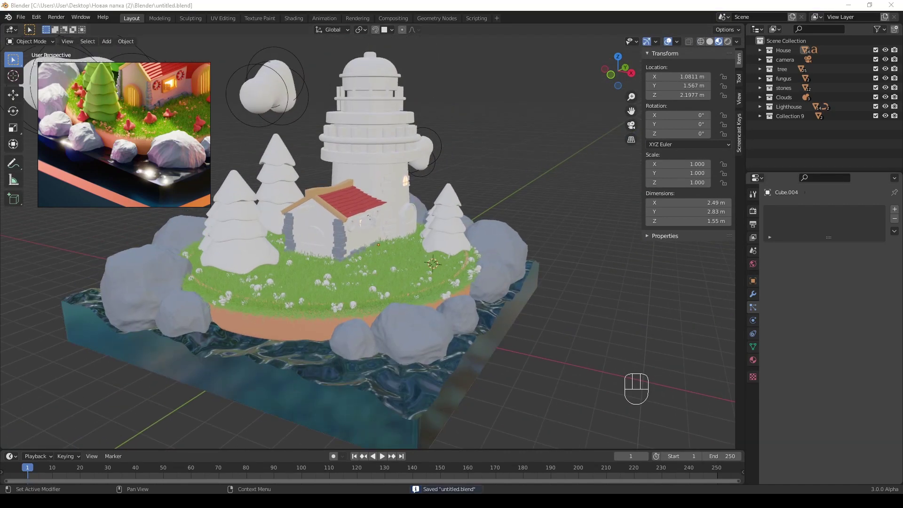
Step: Give the top layer of a tree the green Material.008
click(380, 266)
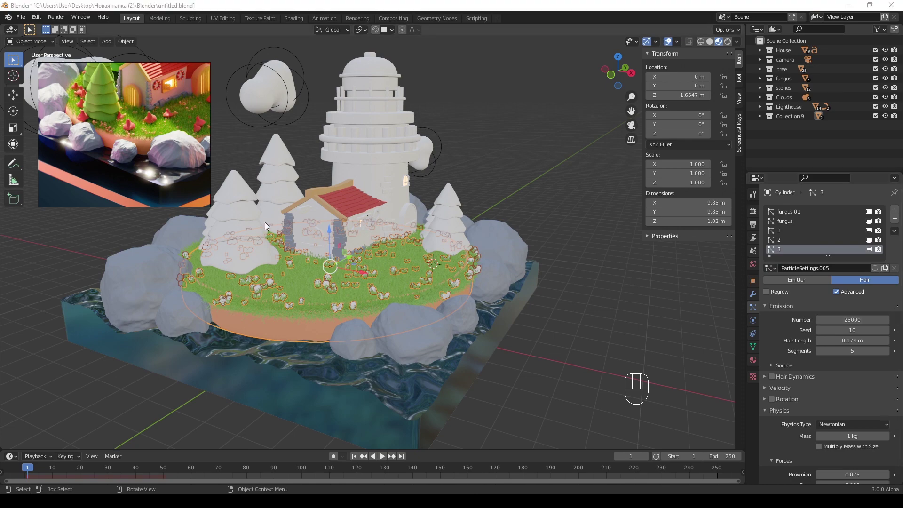
click(230, 216)
middle_click(340, 230)
middle_click(466, 244)
drag(463, 250, 822, 253)
click(822, 254)
key(ctrl+v)
click(855, 450)
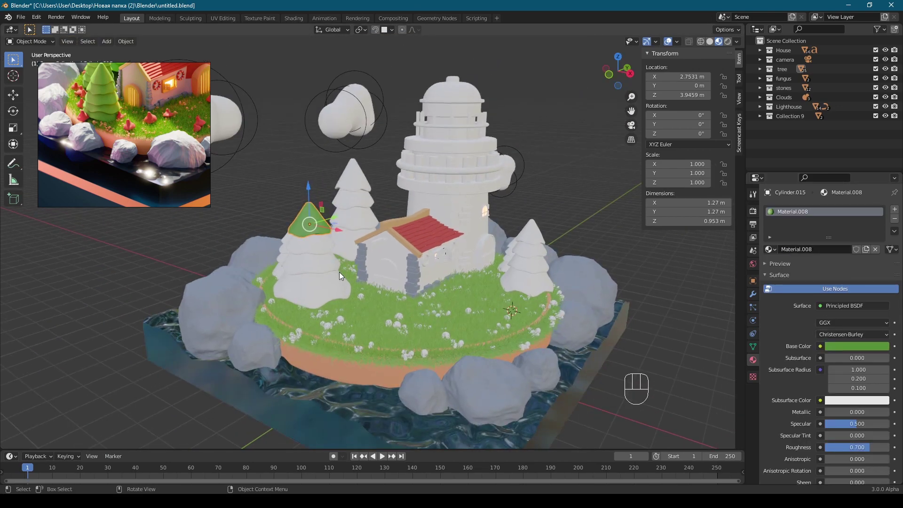
click(315, 248)
Step: Select matching layers on the other trees and link the green material to them
middle_click(774, 249)
click(288, 281)
drag(771, 254, 272, 212)
click(278, 211)
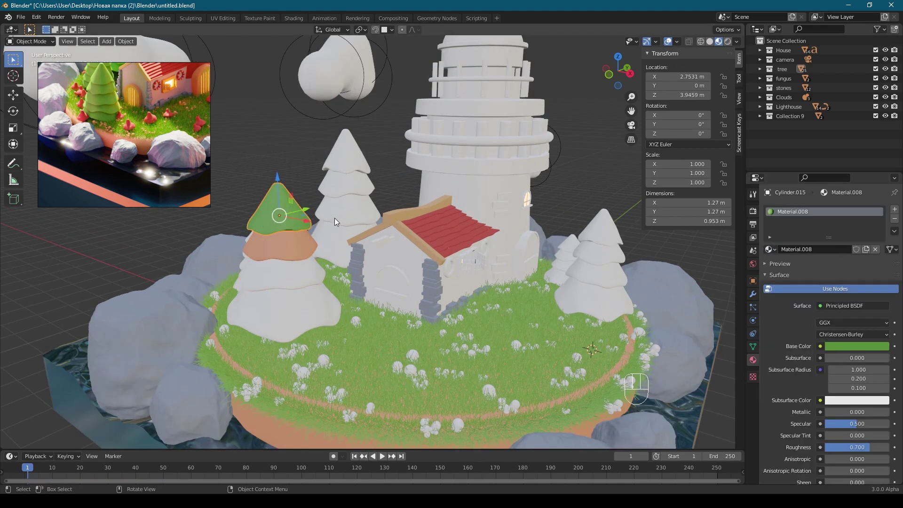
click(329, 239)
click(334, 186)
drag(572, 244, 605, 264)
click(605, 259)
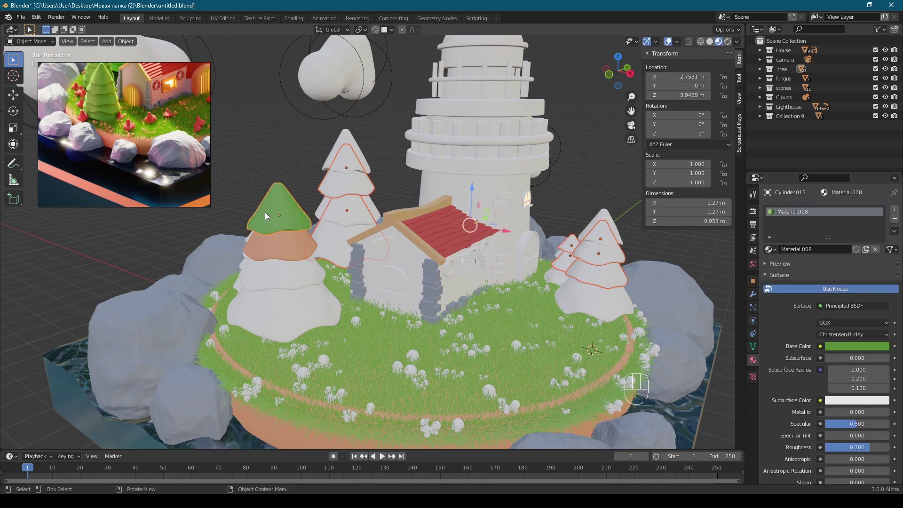
drag(292, 206, 281, 257)
drag(229, 325, 330, 239)
click(324, 235)
key(ctrl+l)
Step: Assign an existing material to another set of tree layers and share it with Ctrl+L
click(607, 205)
click(328, 270)
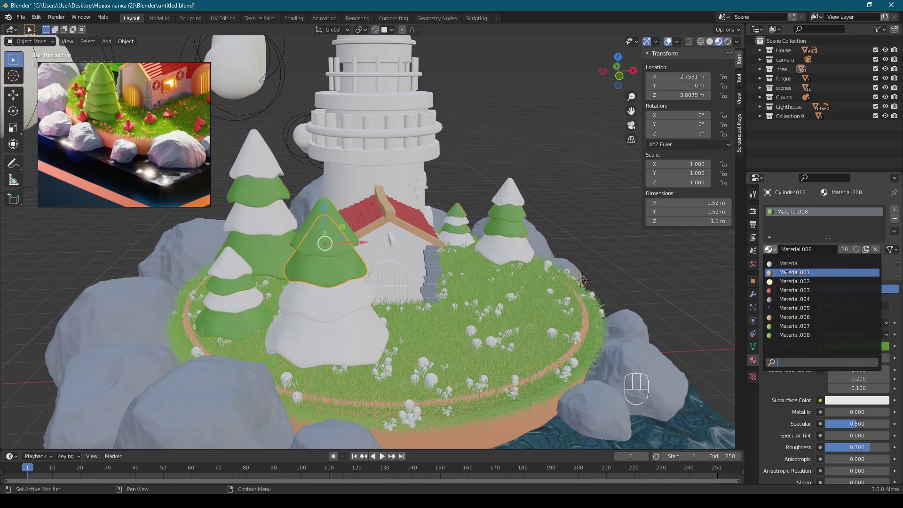
drag(318, 348, 294, 169)
drag(500, 254, 460, 248)
drag(453, 243, 462, 228)
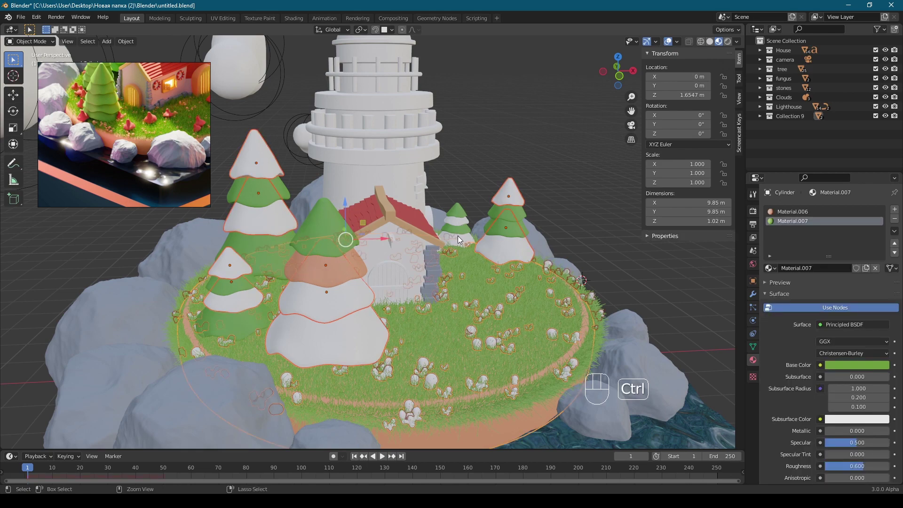
key(ctrl+z)
middle_click(506, 231)
middle_click(347, 247)
middle_click(390, 237)
click(352, 259)
key(ctrl+l)
Step: Colour the remaining alternating tree layers peach, leaving the house walls selected
click(372, 264)
click(357, 221)
click(353, 283)
drag(400, 228, 357, 225)
middle_click(345, 252)
drag(460, 259, 468, 251)
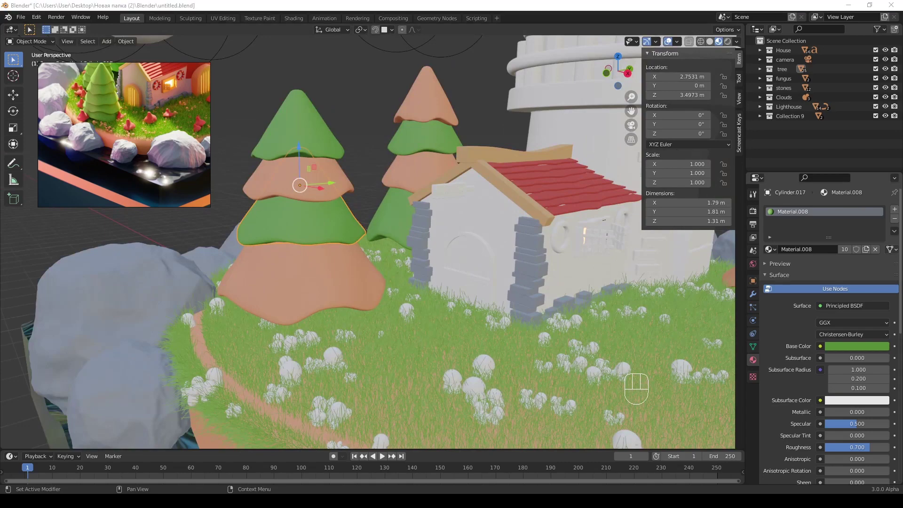
middle_click(541, 280)
middle_click(502, 281)
middle_click(474, 251)
click(289, 254)
Step: Make the house walls pink Material.009 and link it to the selected parts
click(791, 251)
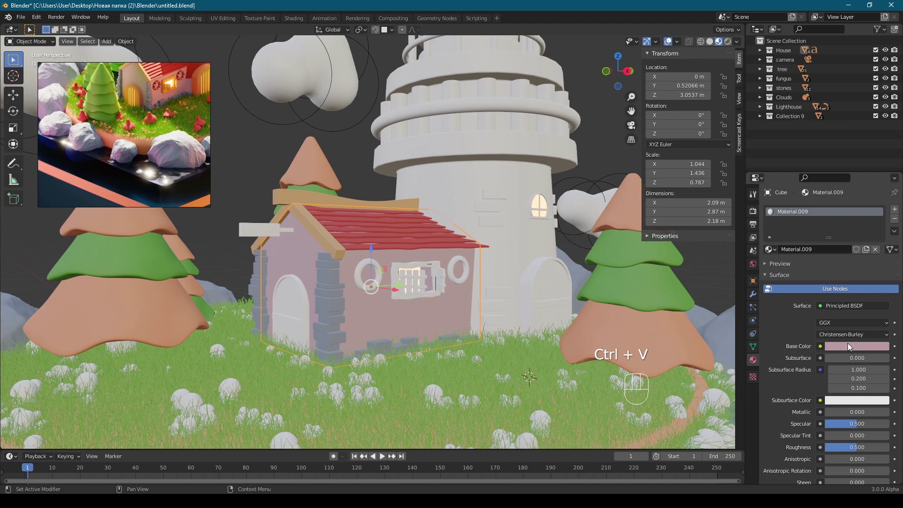
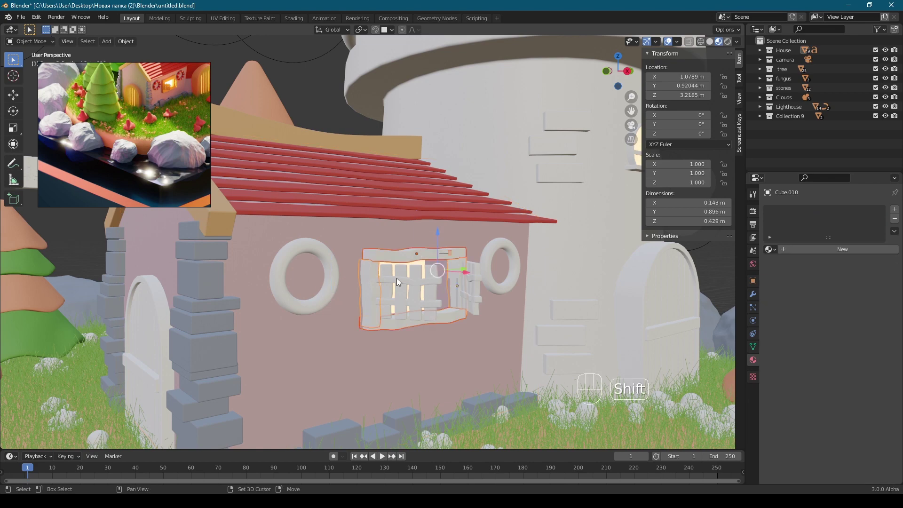
key(ctrl+l)
drag(503, 172, 520, 195)
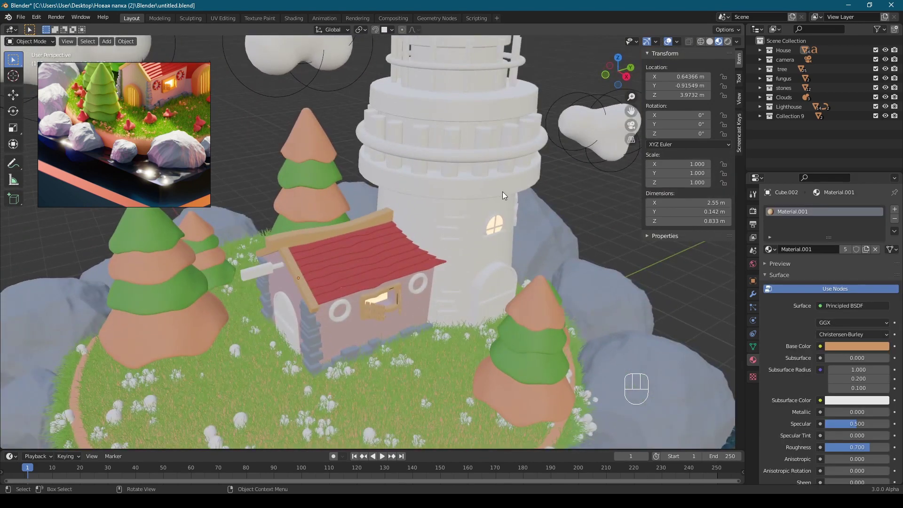
middle_click(376, 239)
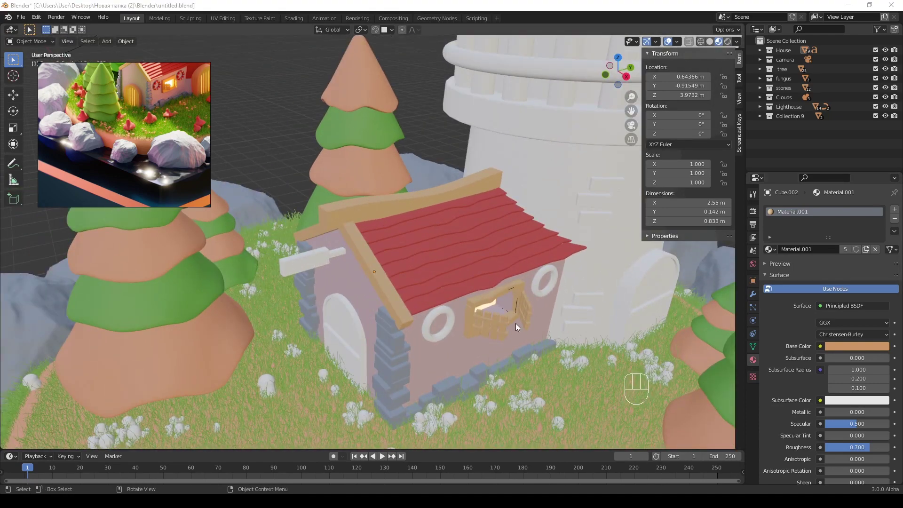
Step: Give the roof beam, window frame and door arch the wooden Material.001
click(351, 337)
key(ctrl+v)
click(853, 448)
drag(497, 289, 494, 268)
middle_click(448, 266)
click(538, 234)
click(775, 250)
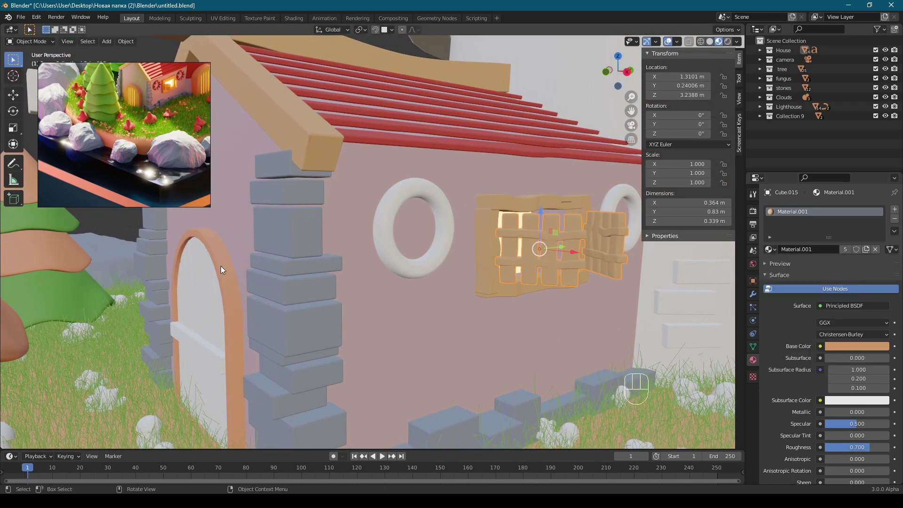
Step: Create a separate salmon-orange Material.010 for the door arch and sign board
click(223, 269)
click(555, 232)
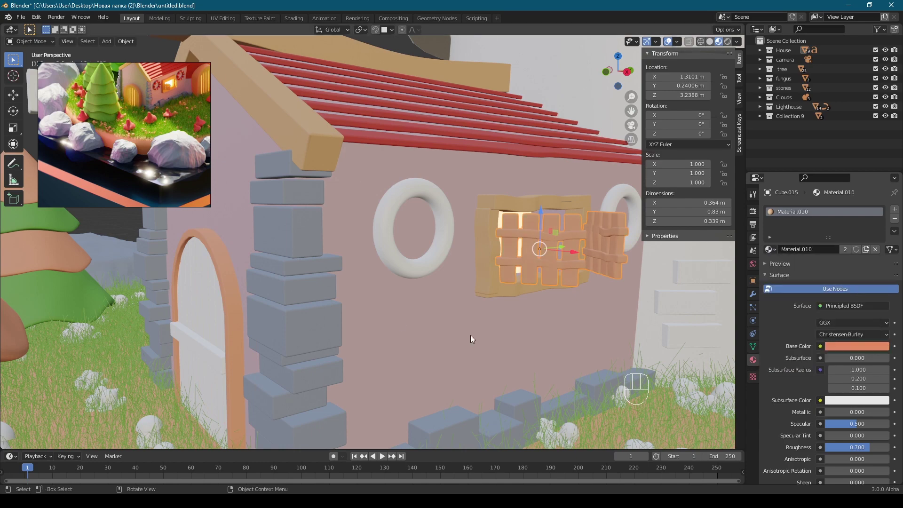
click(227, 265)
middle_click(259, 268)
middle_click(483, 292)
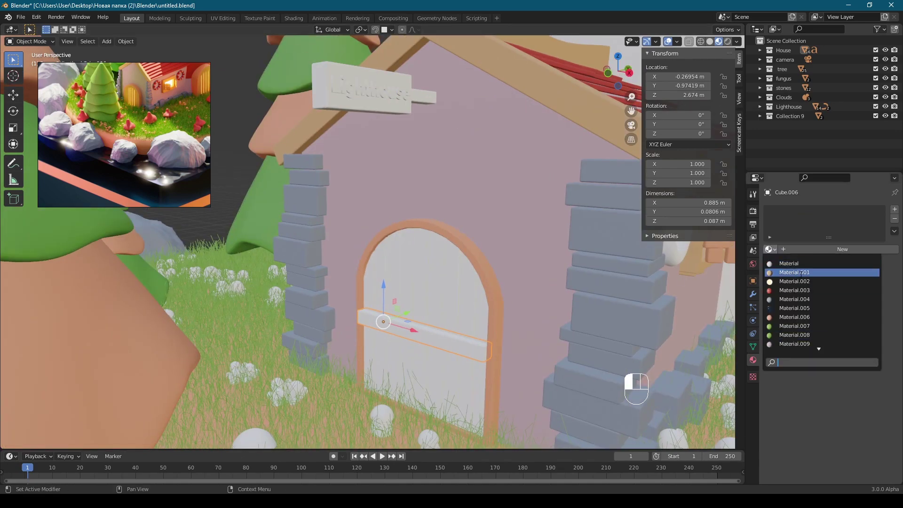
Step: Assign the pink Material.009 to the lighthouse tower from the material list
click(772, 253)
middle_click(458, 269)
middle_click(400, 281)
drag(410, 311, 414, 310)
click(772, 256)
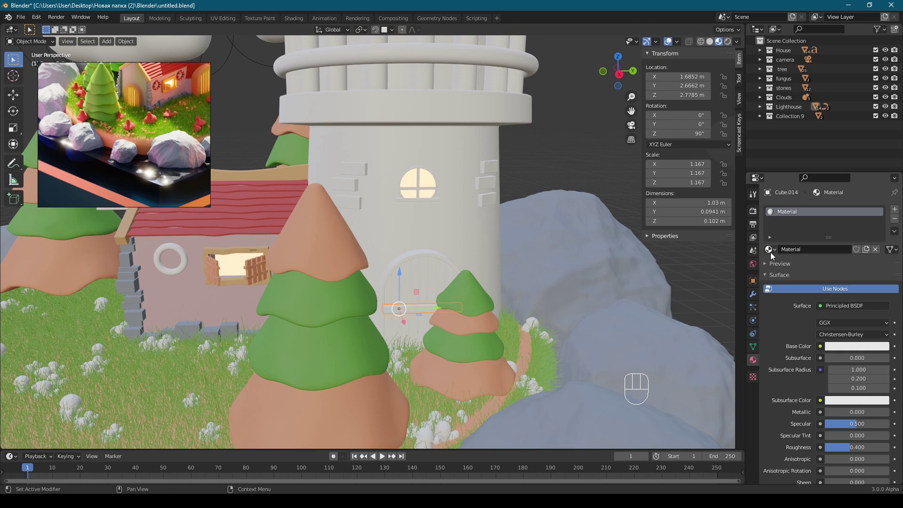
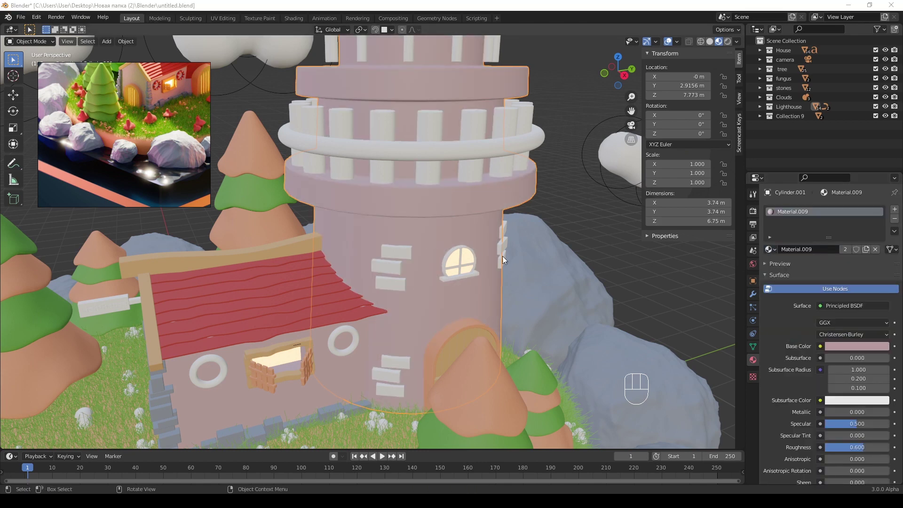
Step: Add a loop cut around the lighthouse tower in Edit Mode
click(572, 230)
key(Tab)
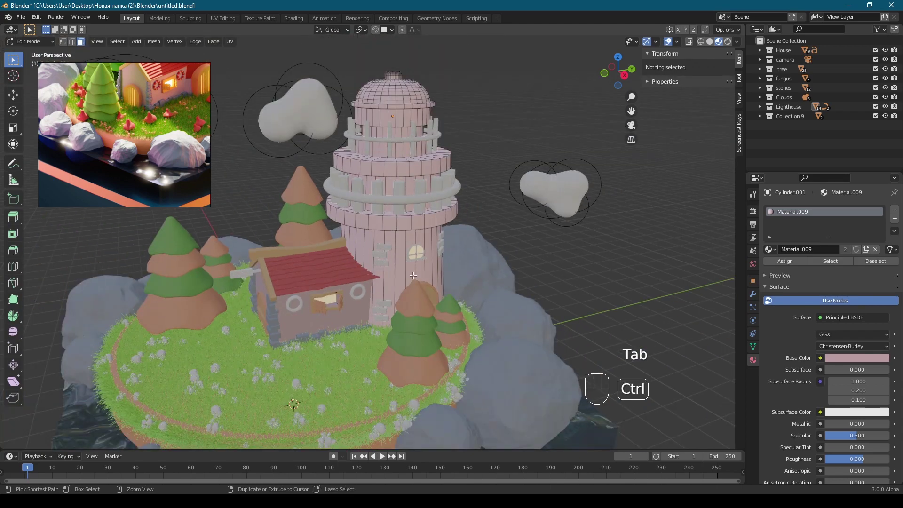
key(ctrl+r)
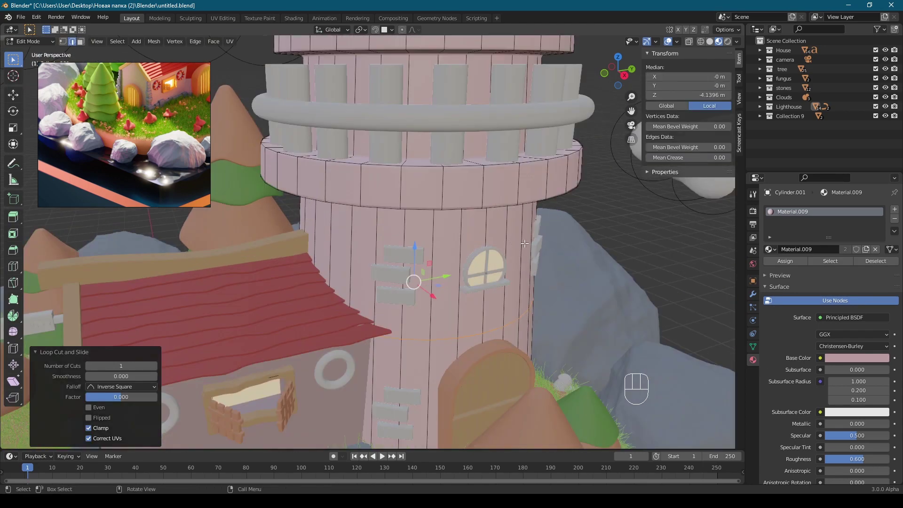
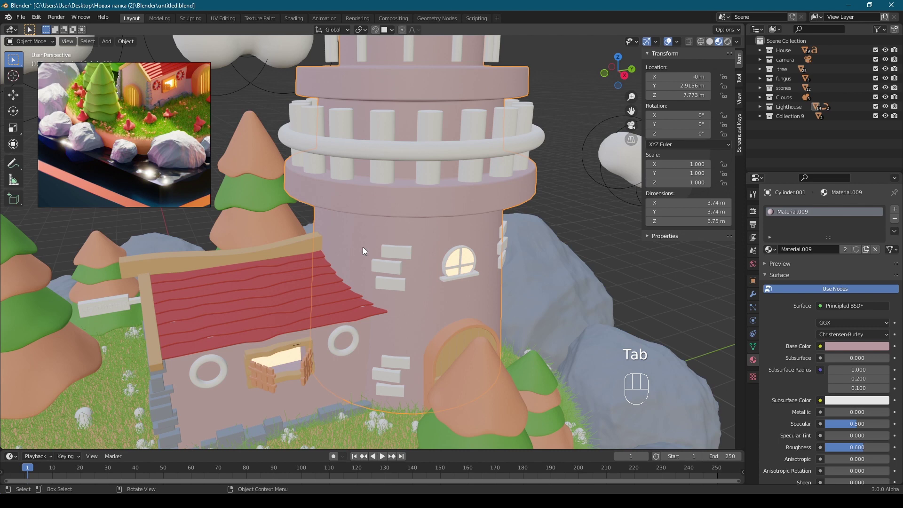
middle_click(413, 251)
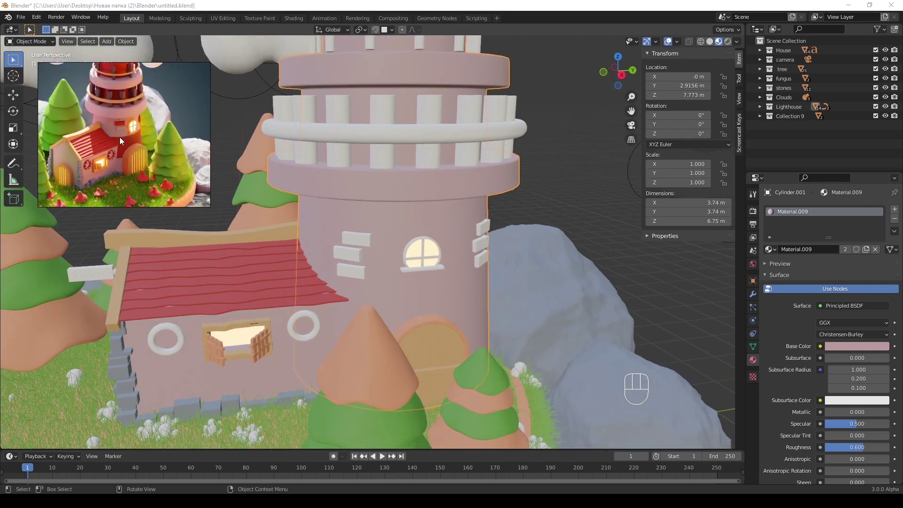
middle_click(383, 263)
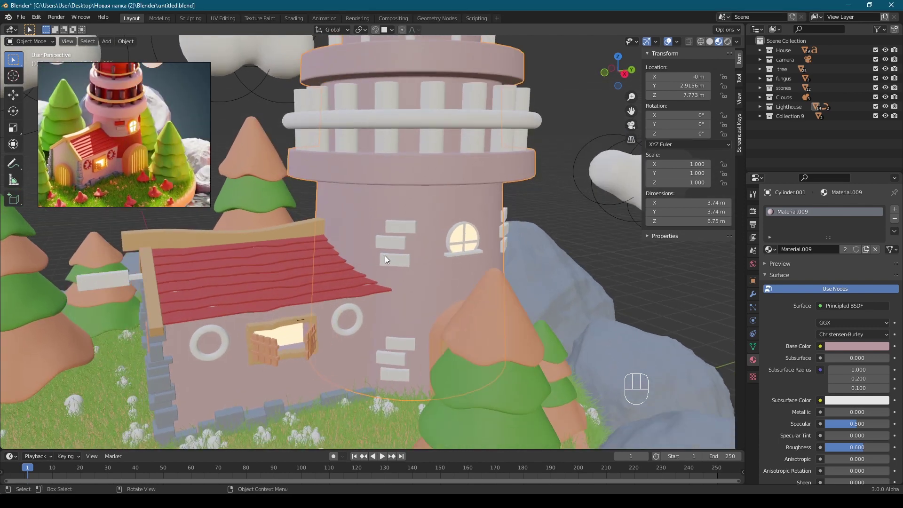
Step: Isolate the tower in local view and cut further rings to mark the red bands
key(KP_Divide)
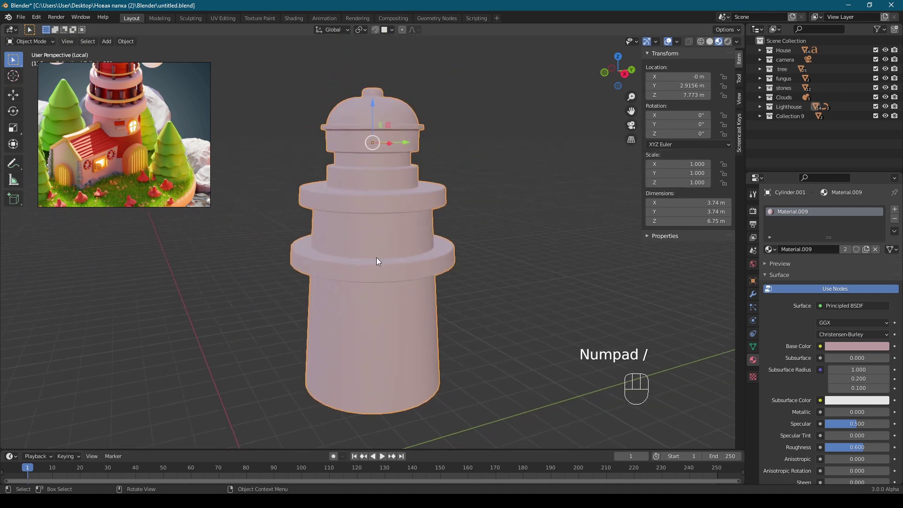
key(Tab)
key(Tab)
key(ctrl+r)
key(ctrl+r)
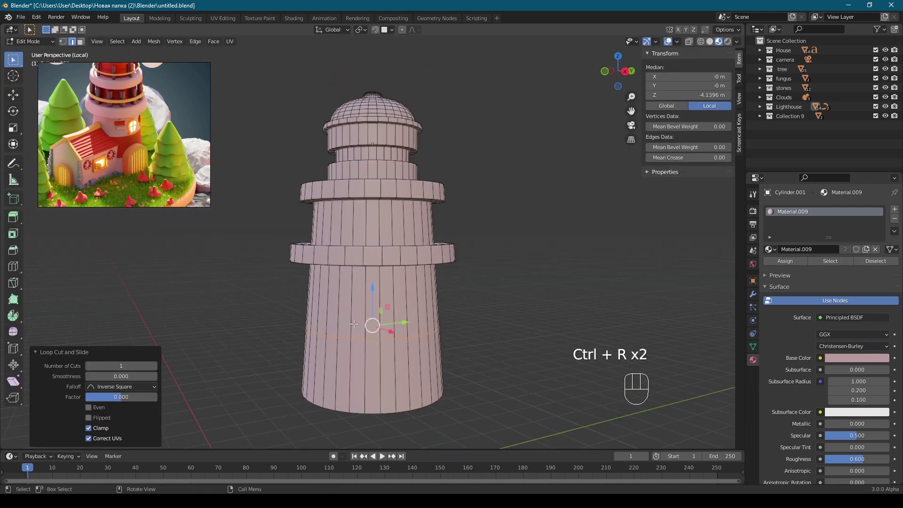
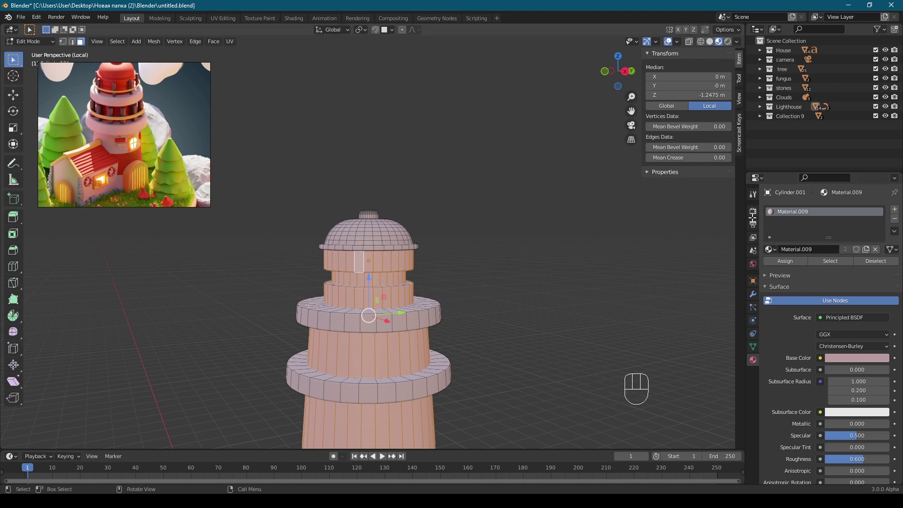
Step: Add a second material slot to the lighthouse tower for the red Material.003
click(897, 212)
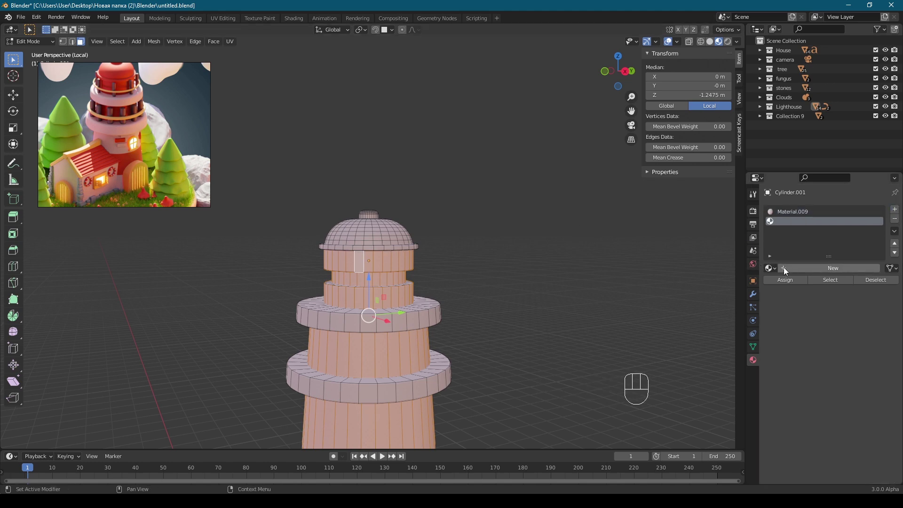
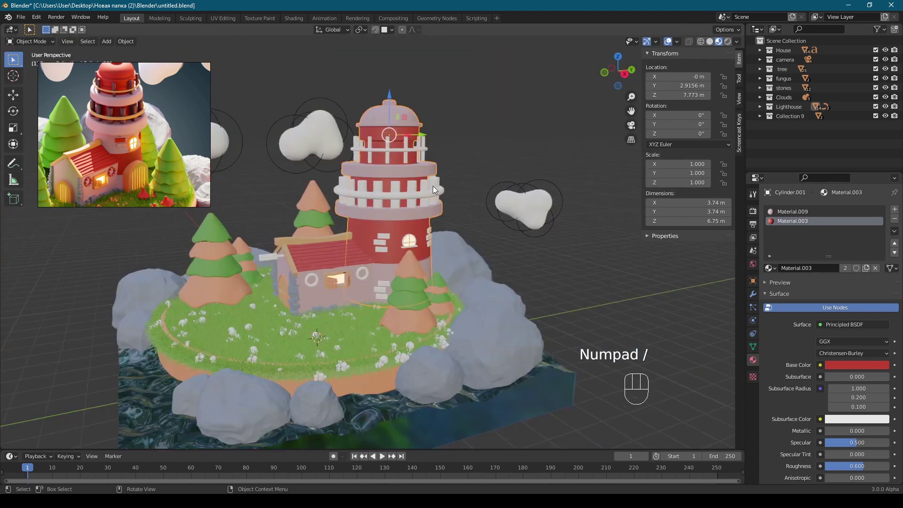
Step: Link the wooden beam's material onto the upper railing ring
drag(427, 219, 418, 258)
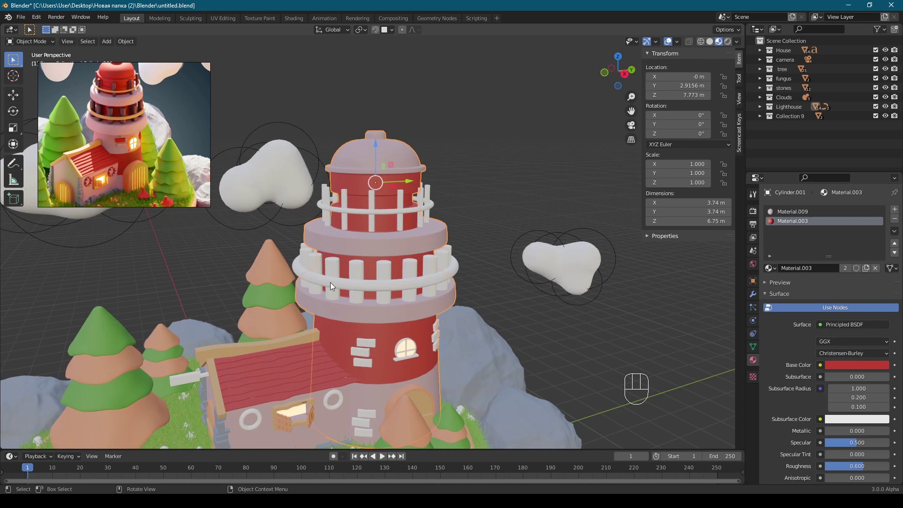
click(363, 211)
click(233, 349)
key(ctrl+l)
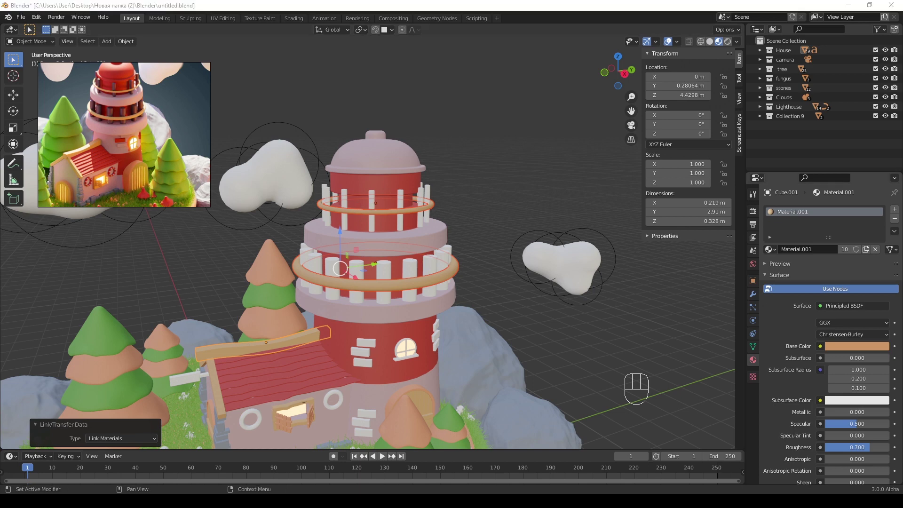
Step: Give the lower railing ring and its posts their tan wood material
click(385, 271)
drag(800, 249, 835, 290)
key(ctrl+v)
click(861, 451)
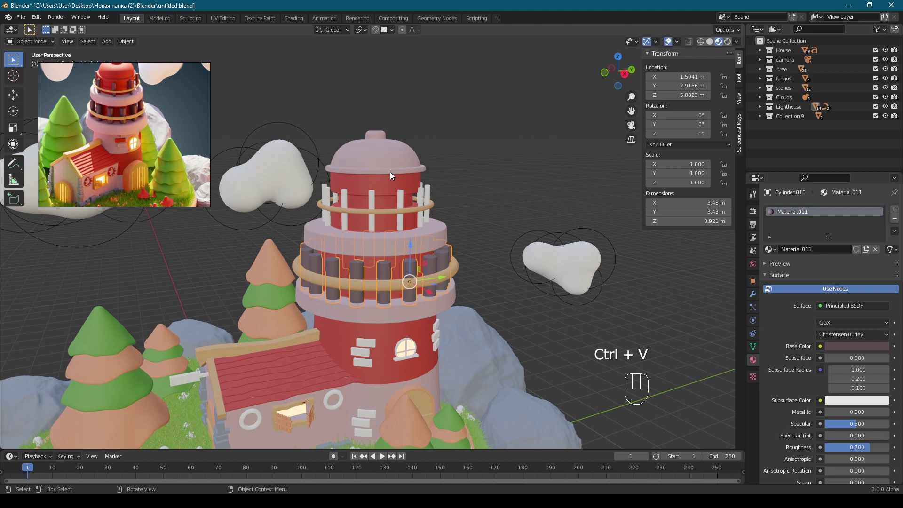
click(374, 202)
click(774, 254)
drag(436, 309, 439, 258)
click(501, 309)
click(521, 290)
Step: Set the railing posts to dark brown Material.011 and link it across both rings
middle_click(564, 274)
click(572, 216)
drag(268, 212, 270, 212)
click(200, 263)
click(172, 303)
click(176, 365)
middle_click(359, 283)
click(264, 251)
key(ctrl+l)
Step: Save the project and move the upper railing vertically into place with G Z
middle_click(387, 253)
key(ctrl+s)
drag(438, 264, 421, 244)
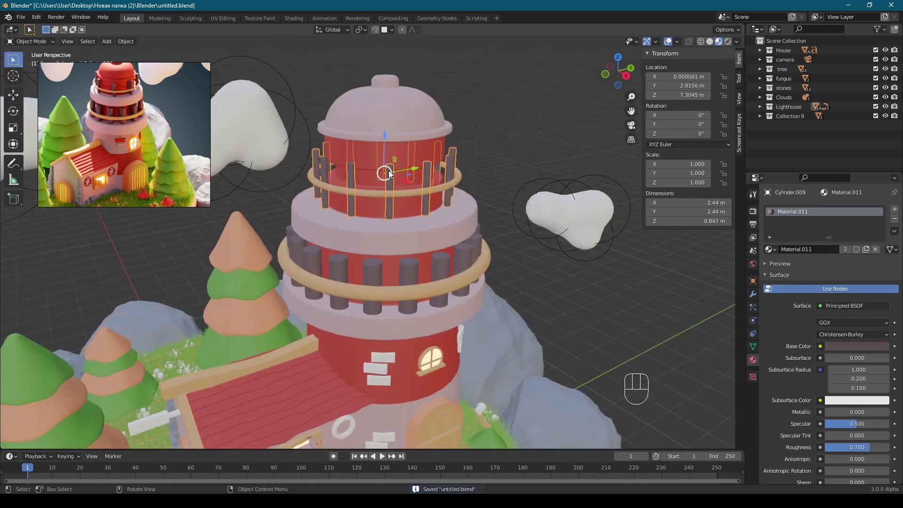
key(KP_1)
middle_click(400, 168)
key(g)
middle_click(475, 262)
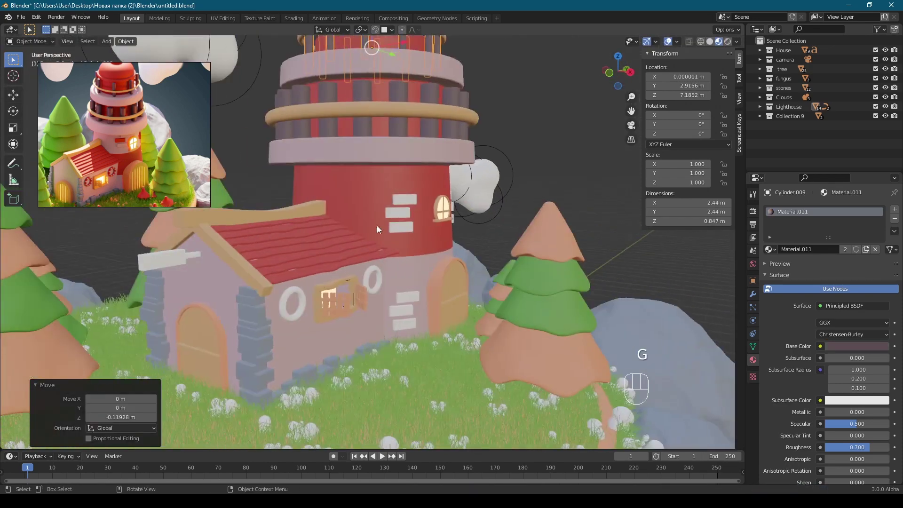
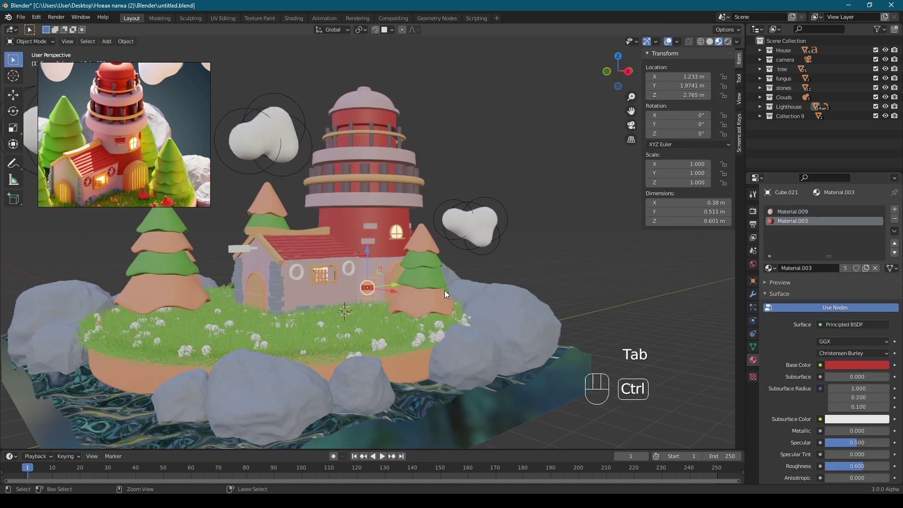
Step: Save, then give a cloud the white Material.012 with Roughness 0.7
key(ctrl+s)
middle_click(437, 319)
drag(590, 276, 538, 276)
drag(355, 308, 427, 301)
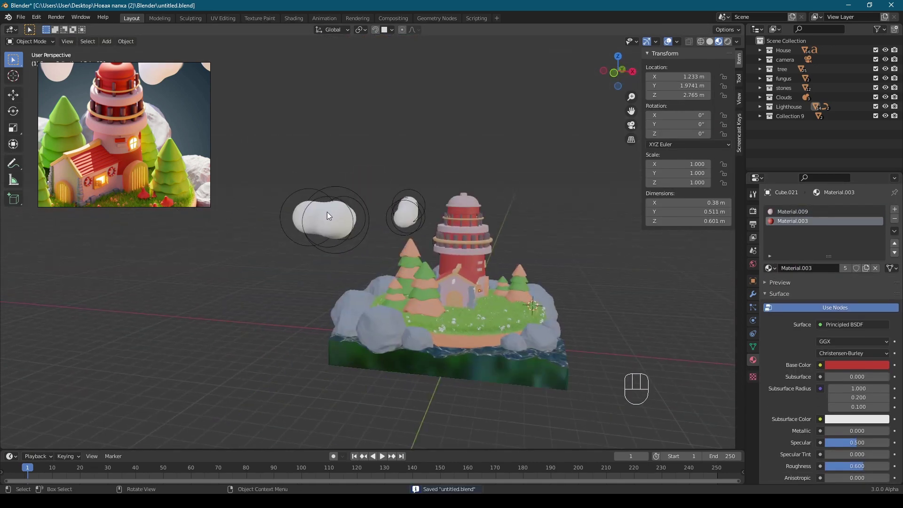
click(799, 254)
click(845, 448)
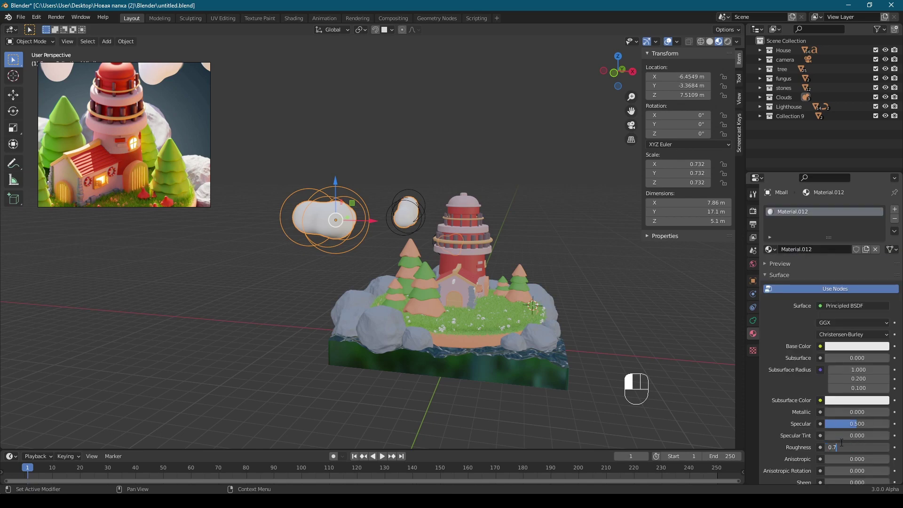
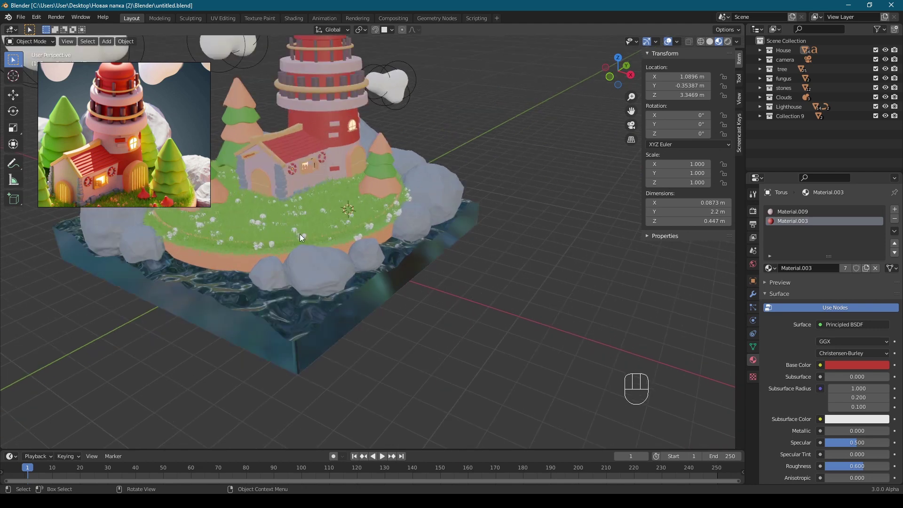
Step: Orbit around the finished island and select the small unpainted Cylinder.007
drag(494, 274, 433, 280)
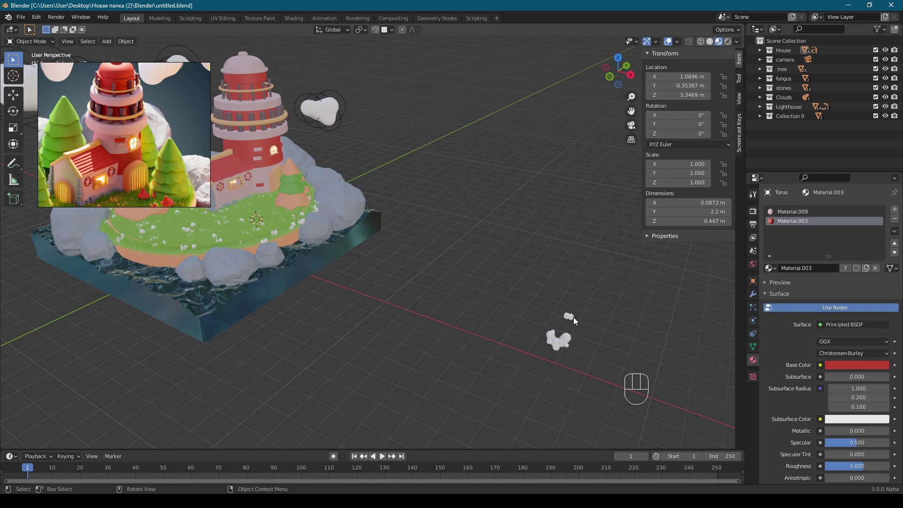
click(572, 319)
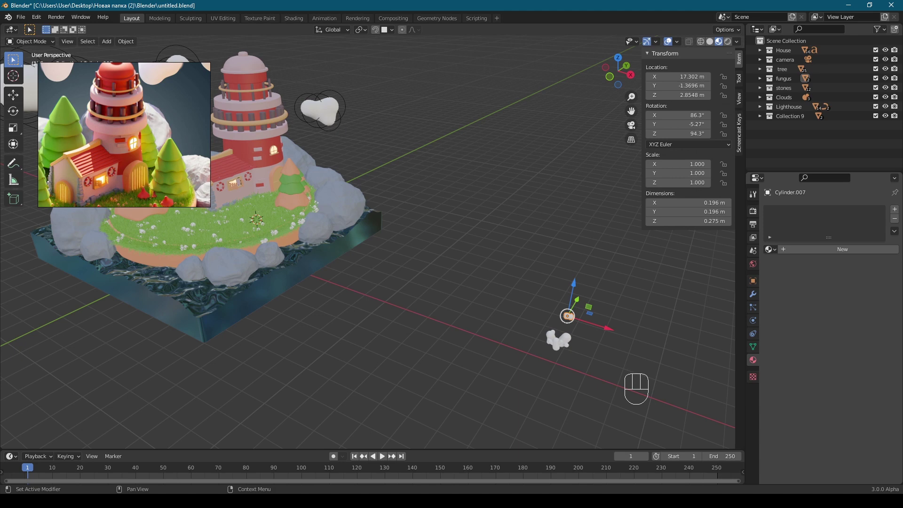
drag(356, 202, 344, 209)
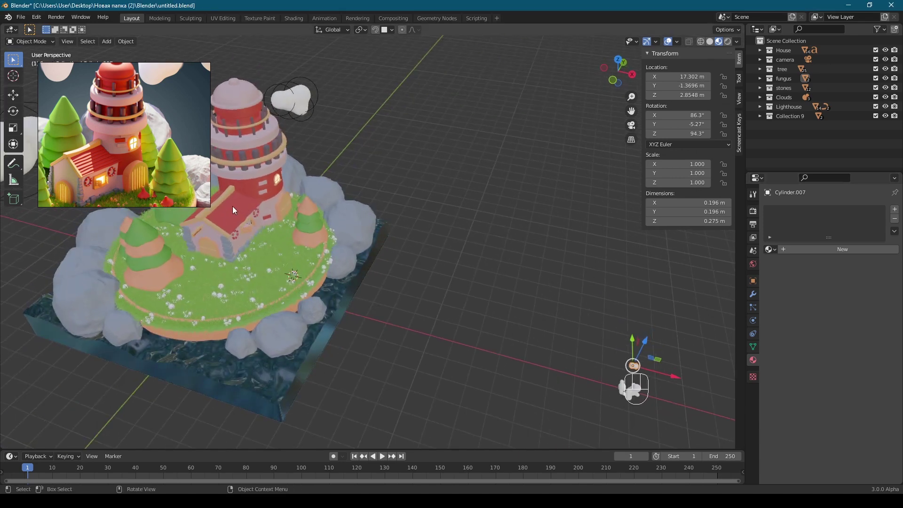
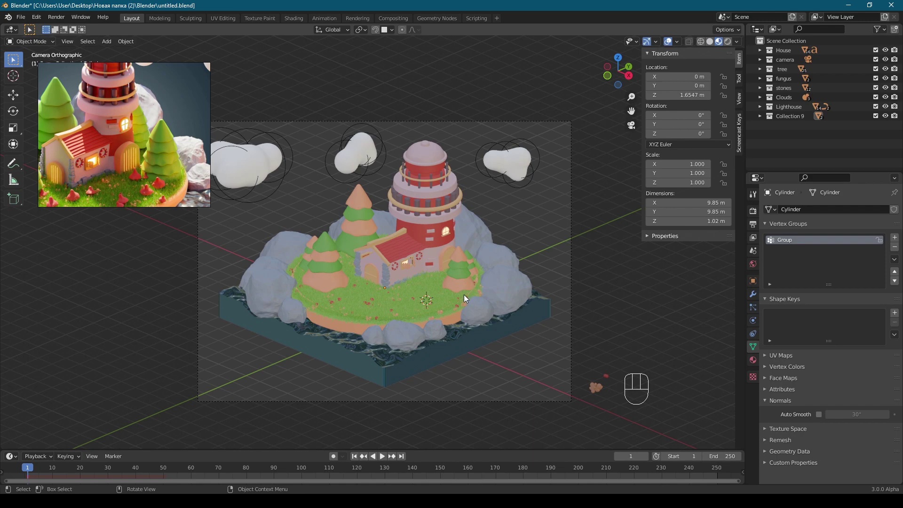
Step: Orbit around the finished island, return to the orthographic camera view and save the project
drag(460, 287, 370, 281)
drag(336, 259, 248, 275)
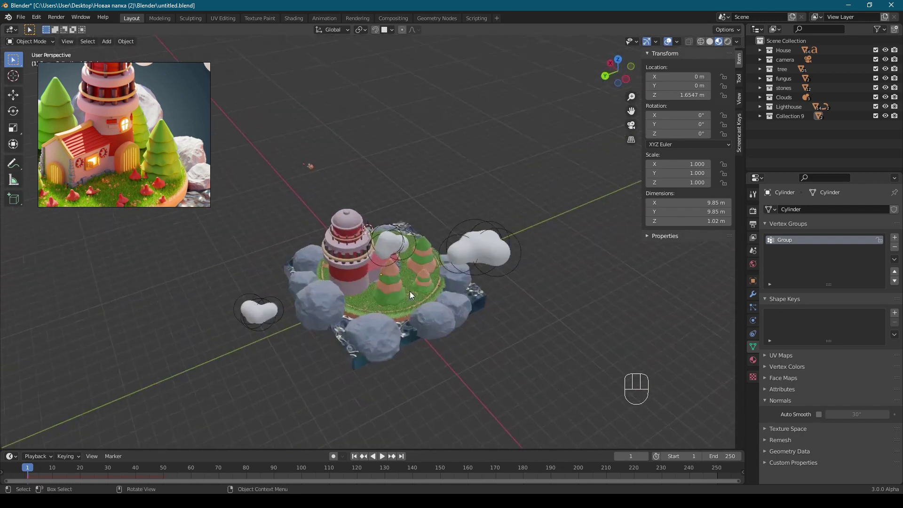
drag(420, 294, 569, 279)
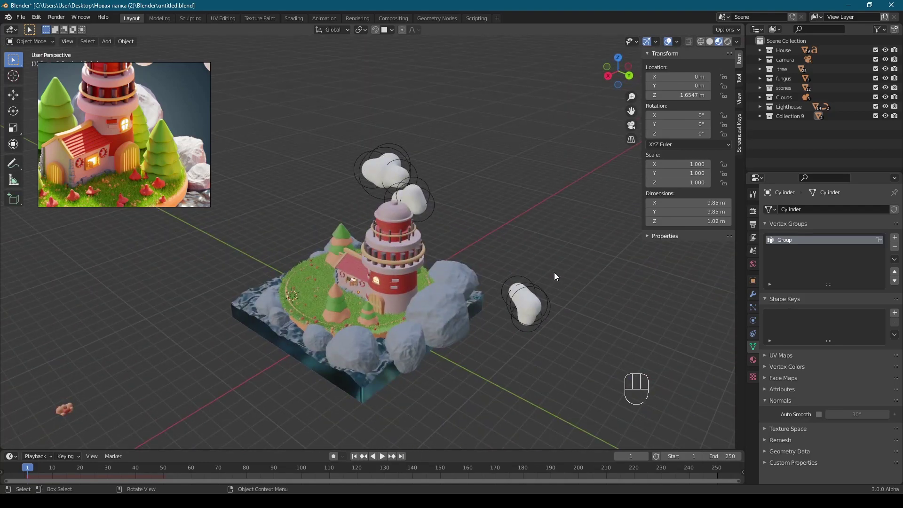
drag(506, 258, 591, 255)
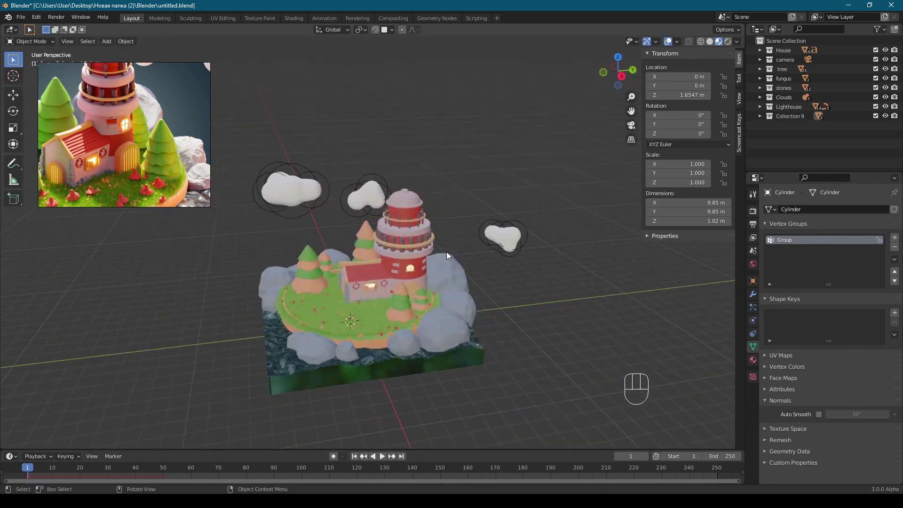
key(ctrl+s)
key(KP_0)
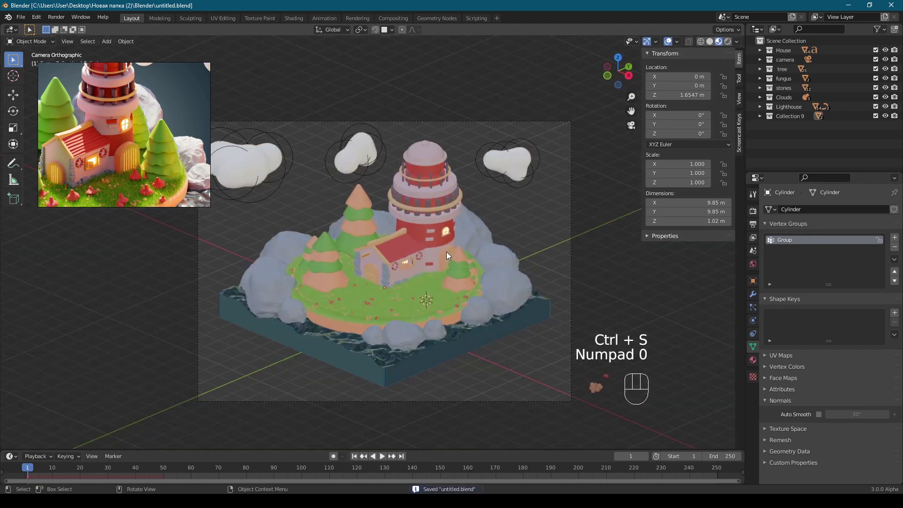